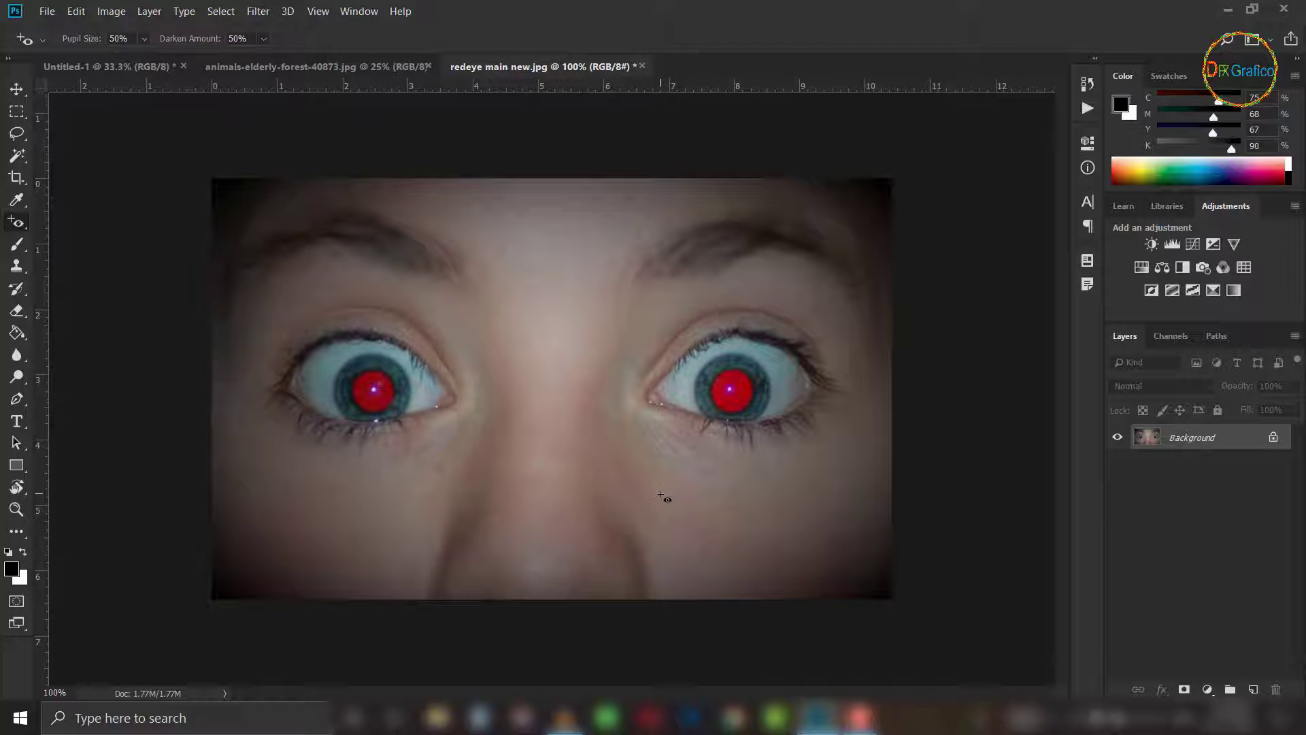
Switch to the Red Eye tool from the healing tool group.
right_click(24, 226)
left_click(120, 291)
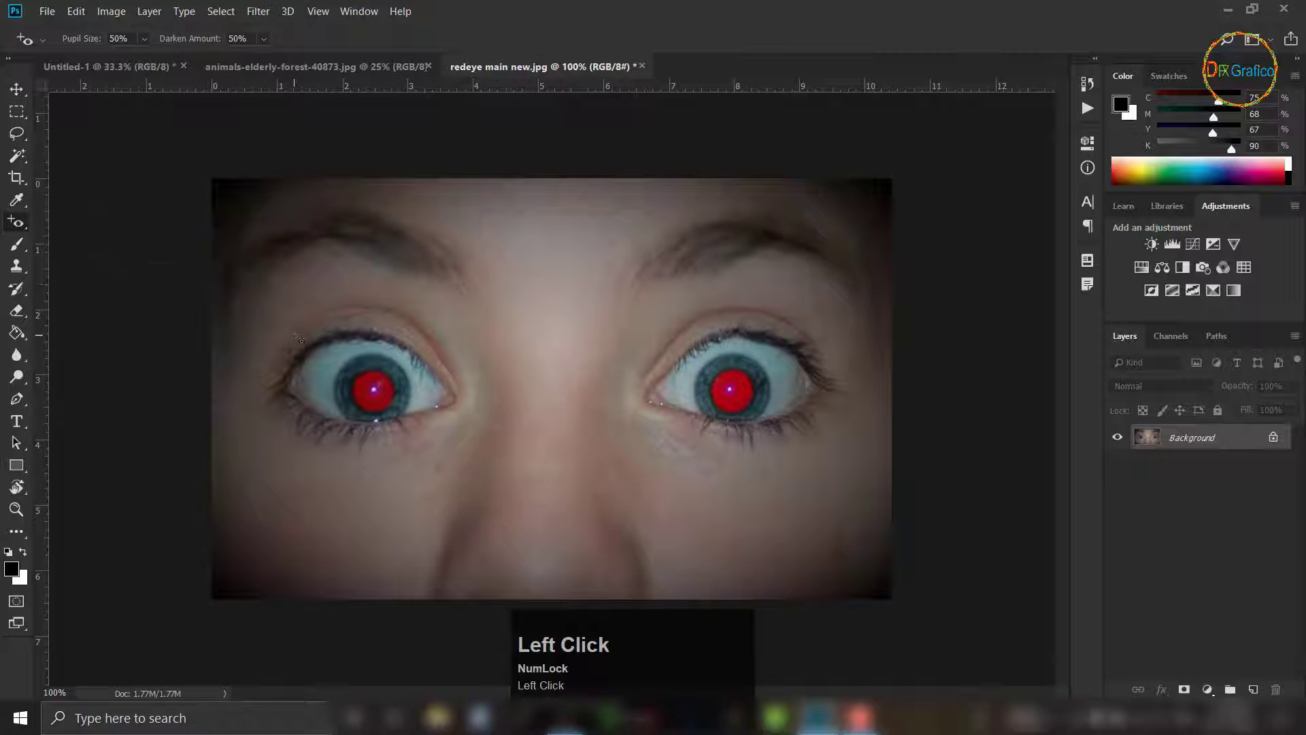
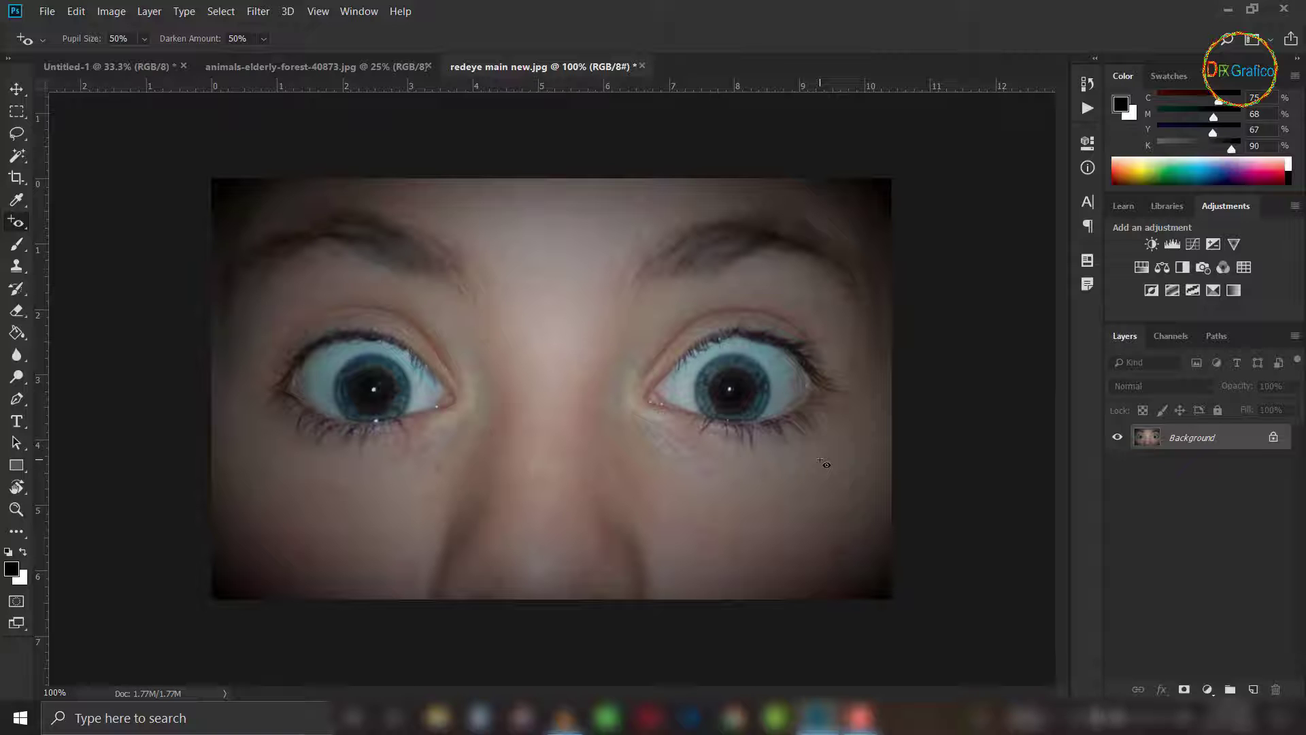
Show the healing and retouching tool group from the toolbar.
right_click(24, 225)
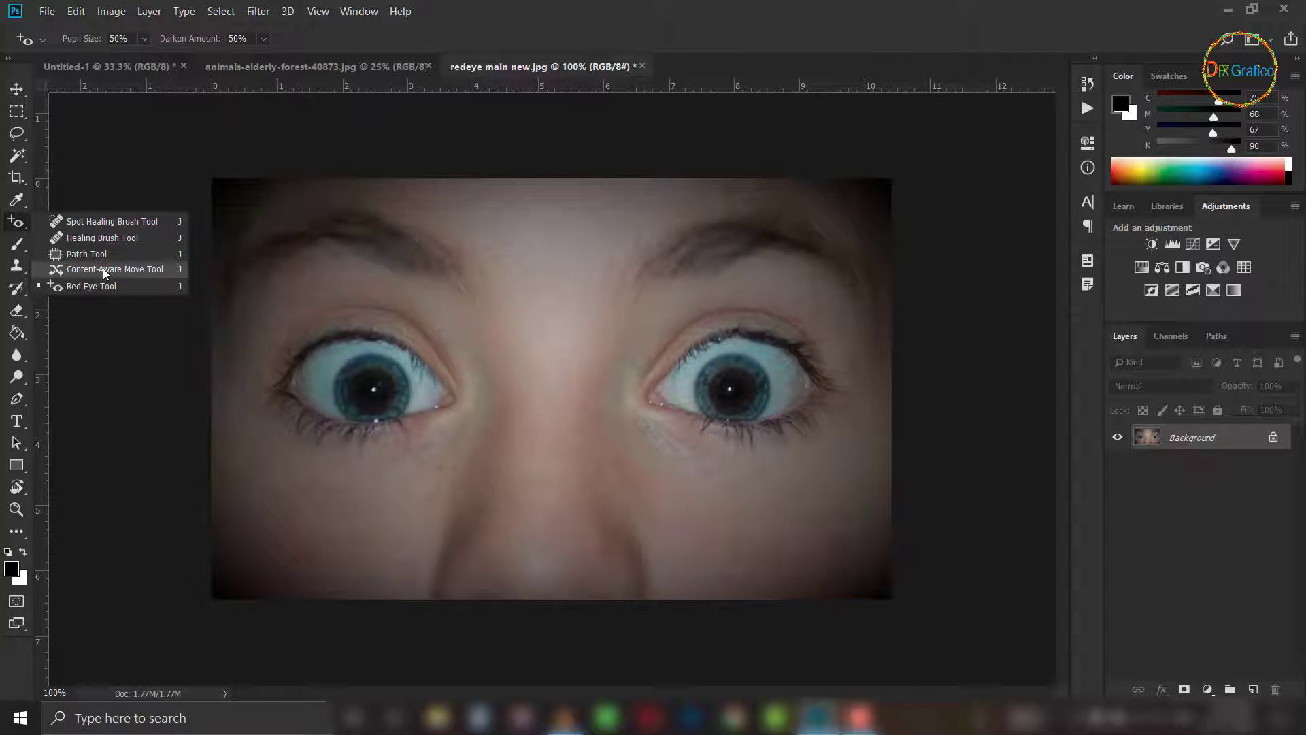
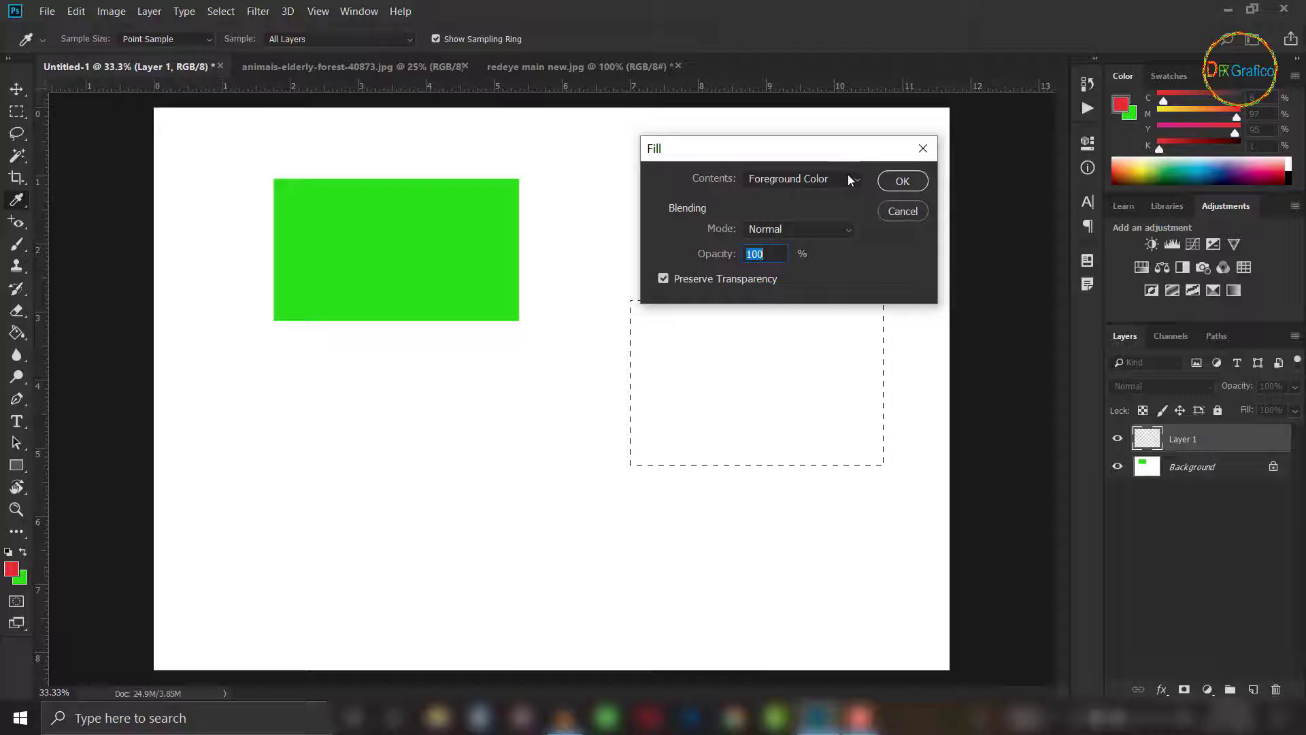
Fill the selection with a custom blue colour, without preserving transparency.
left_click(858, 186)
left_click(813, 238)
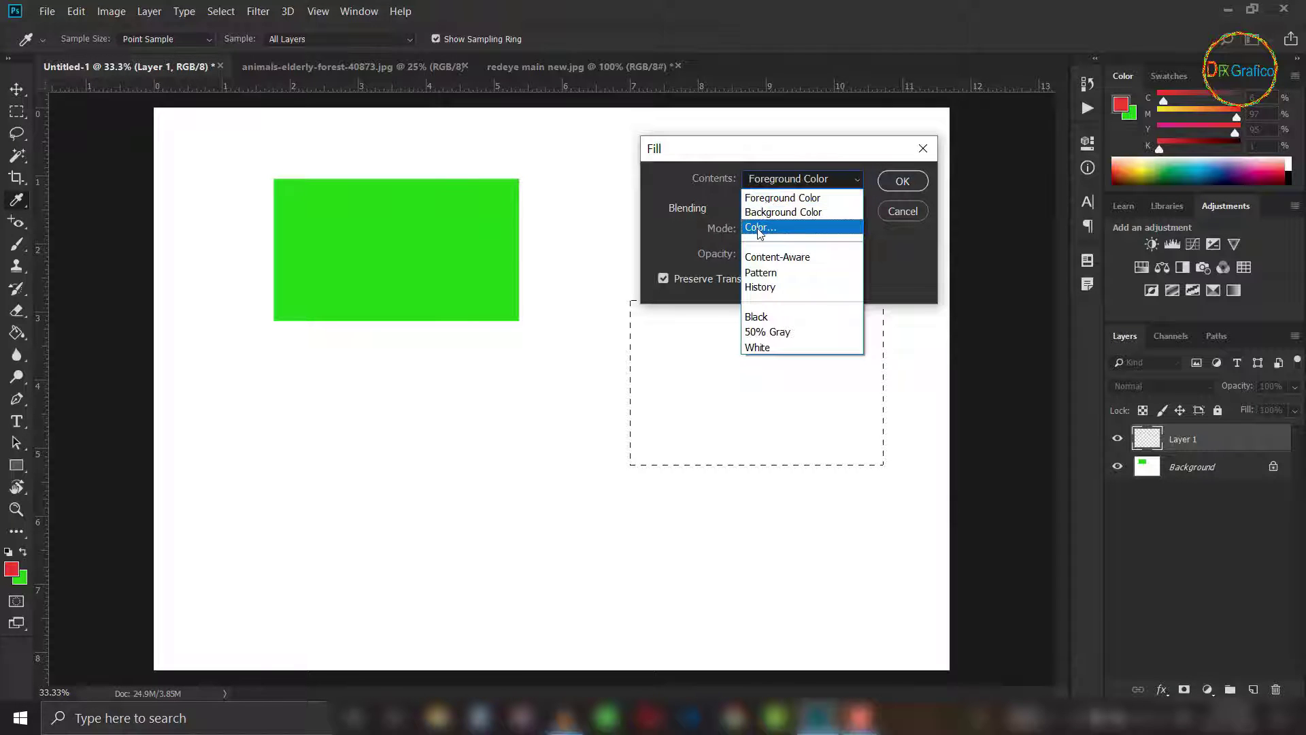
left_click(763, 235)
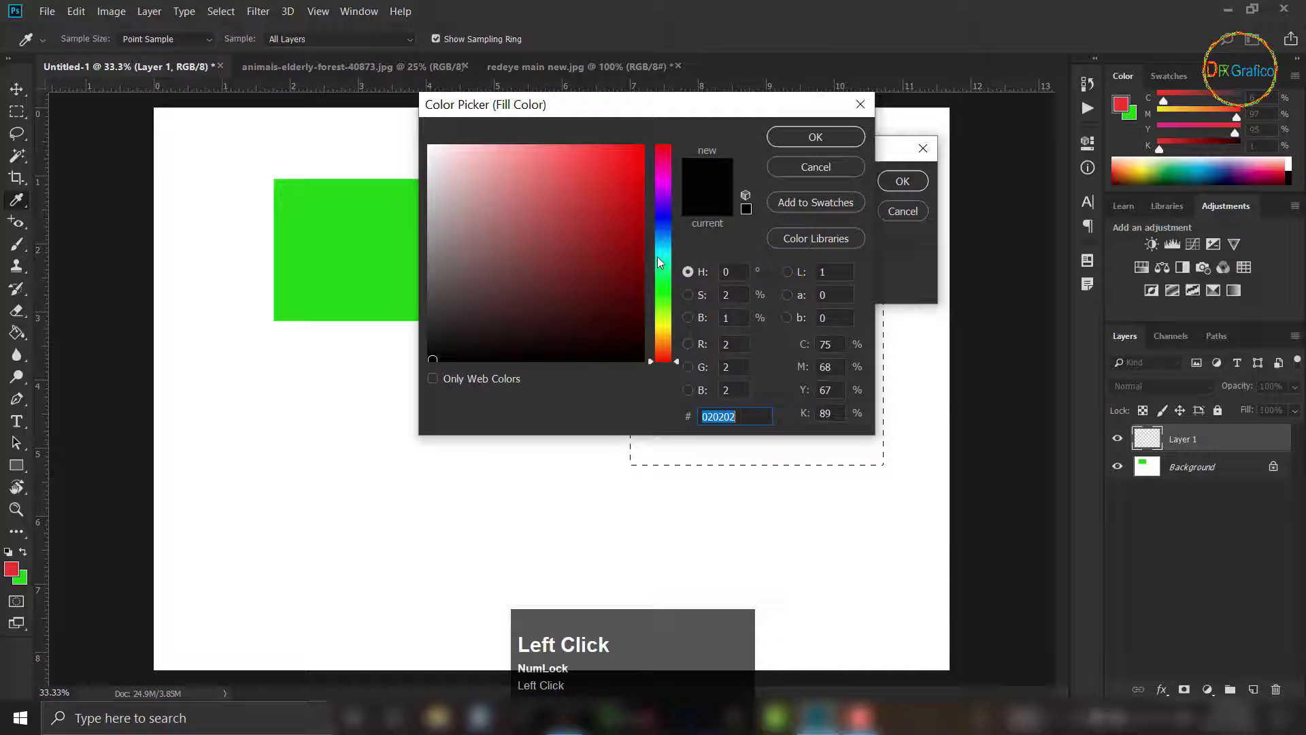
left_click(669, 239)
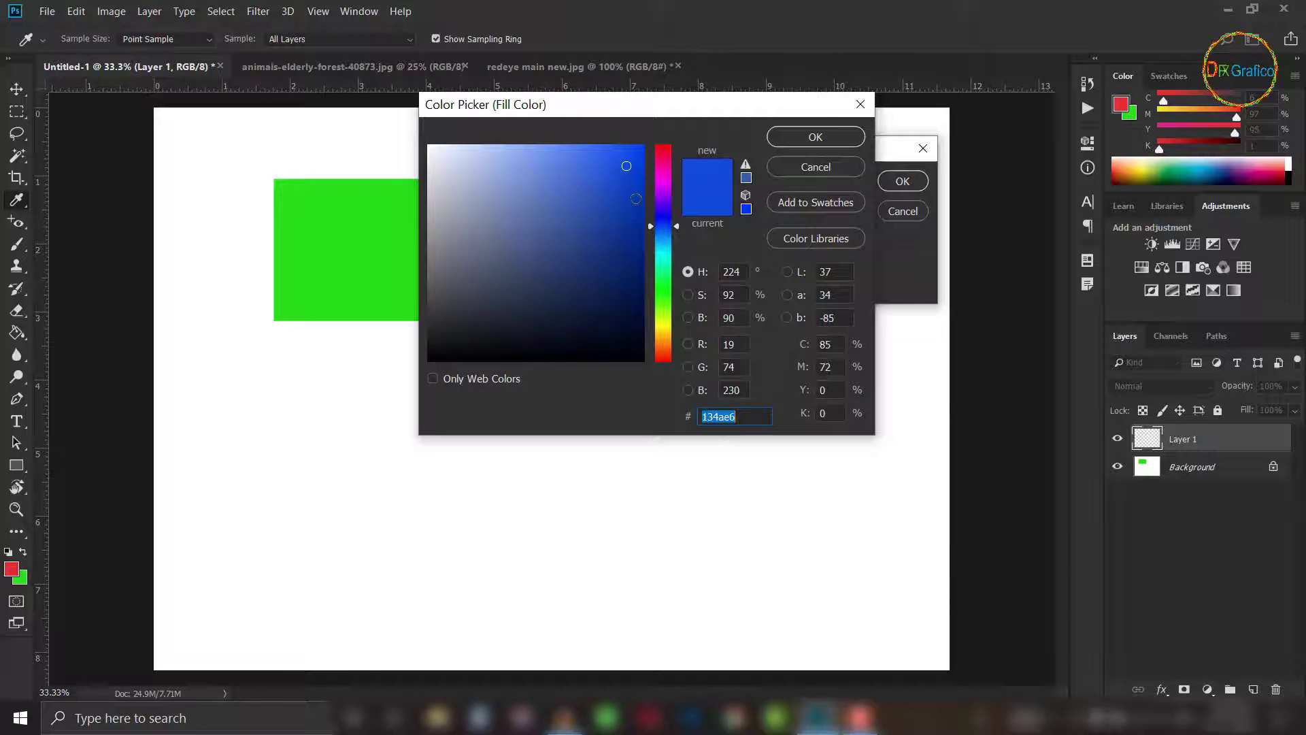
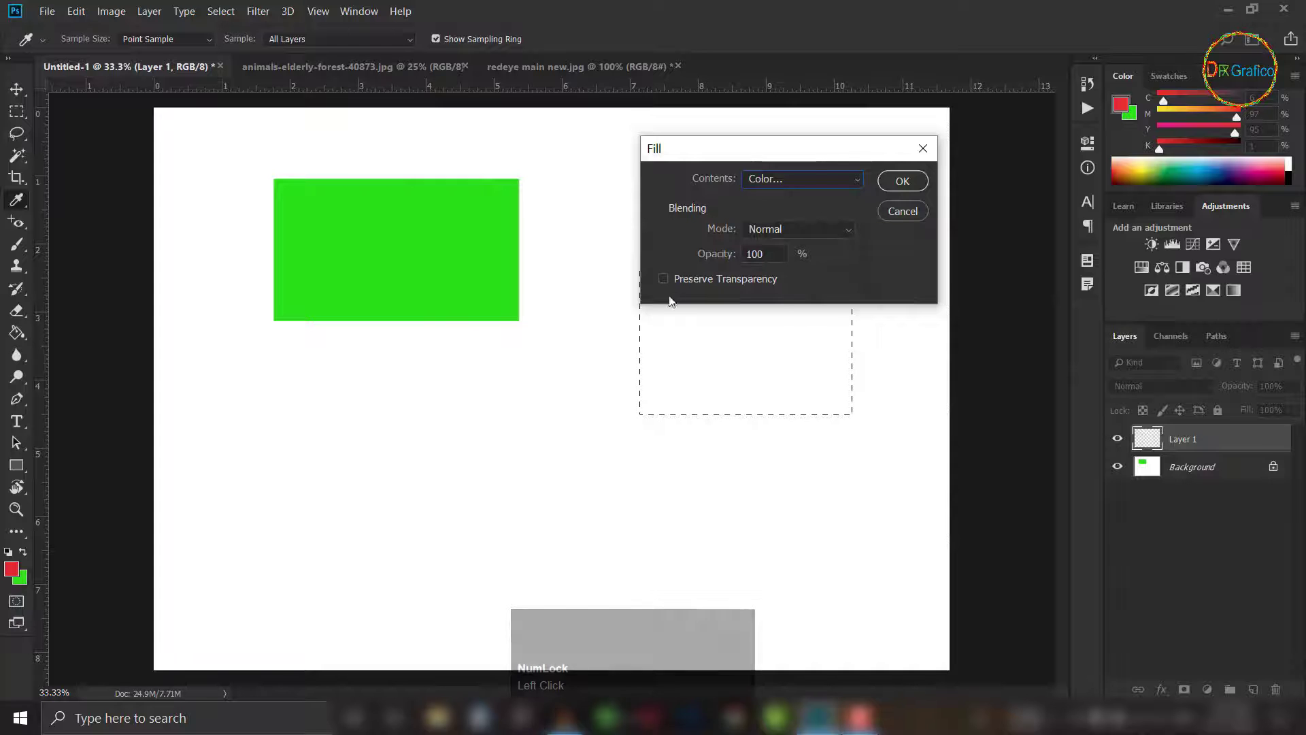
left_click(916, 182)
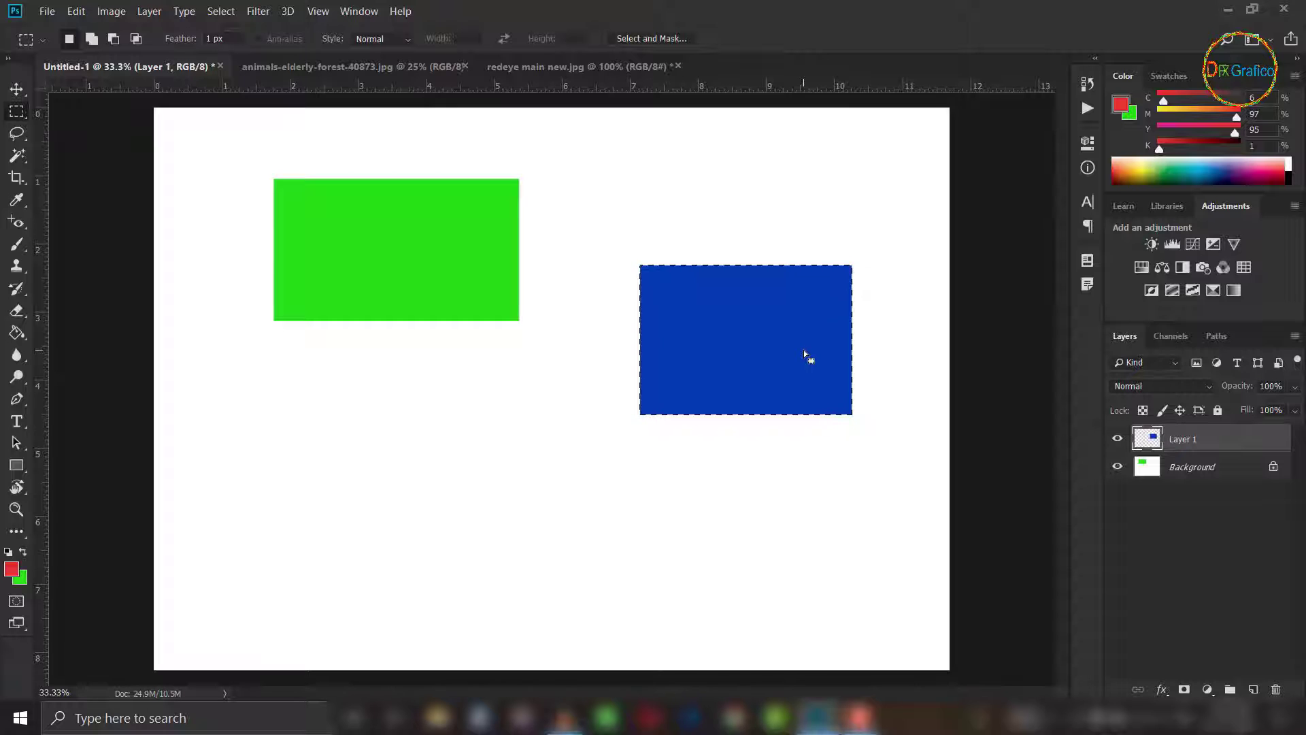
Reopen Fill, view the contents choices, cancel and clear the test shapes to a white canvas.
key("ctrl+z")
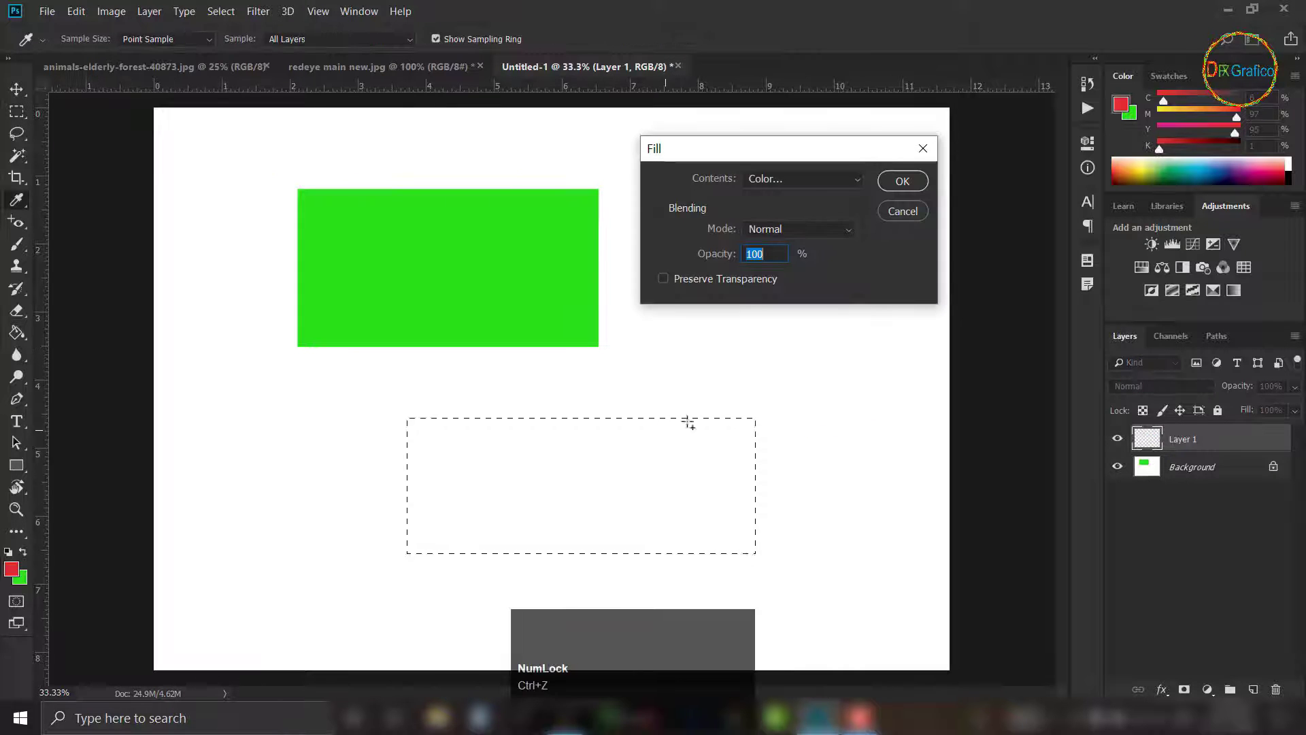
left_click(864, 184)
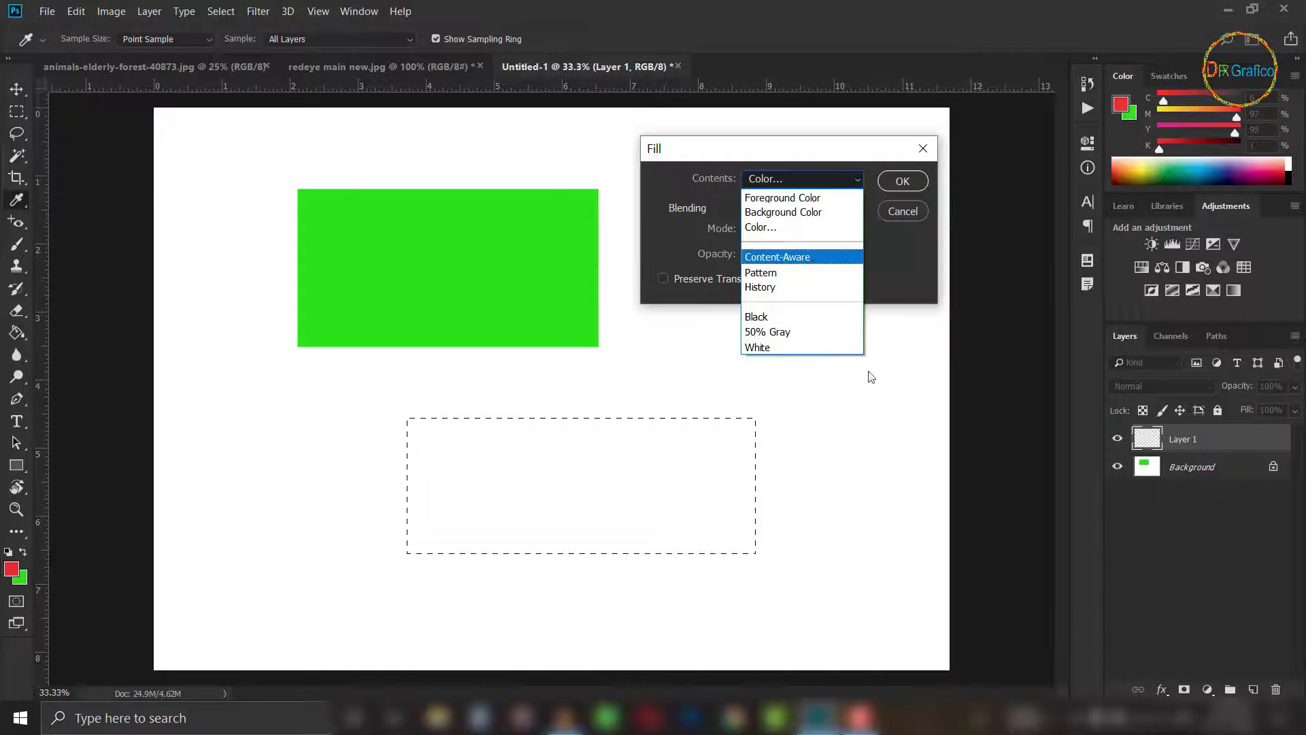
key("ctrl+alt+z")
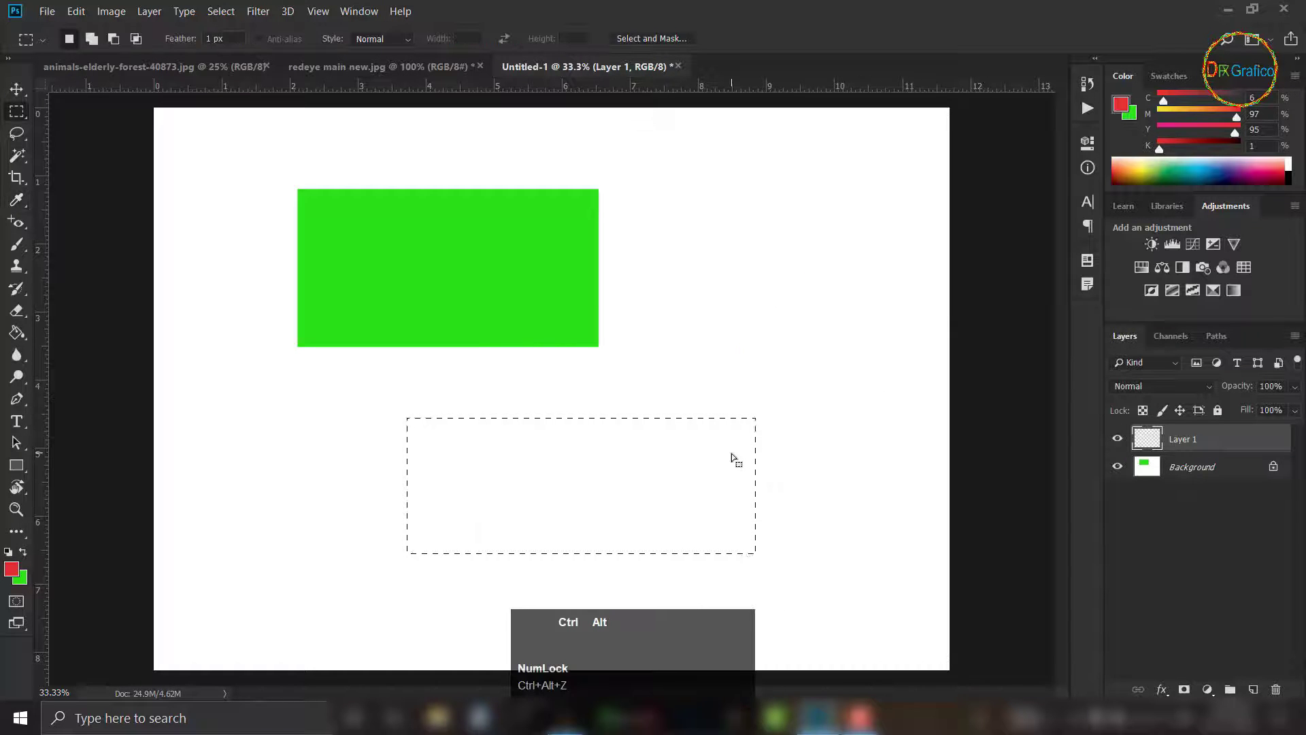
key("ctrl+alt+z")
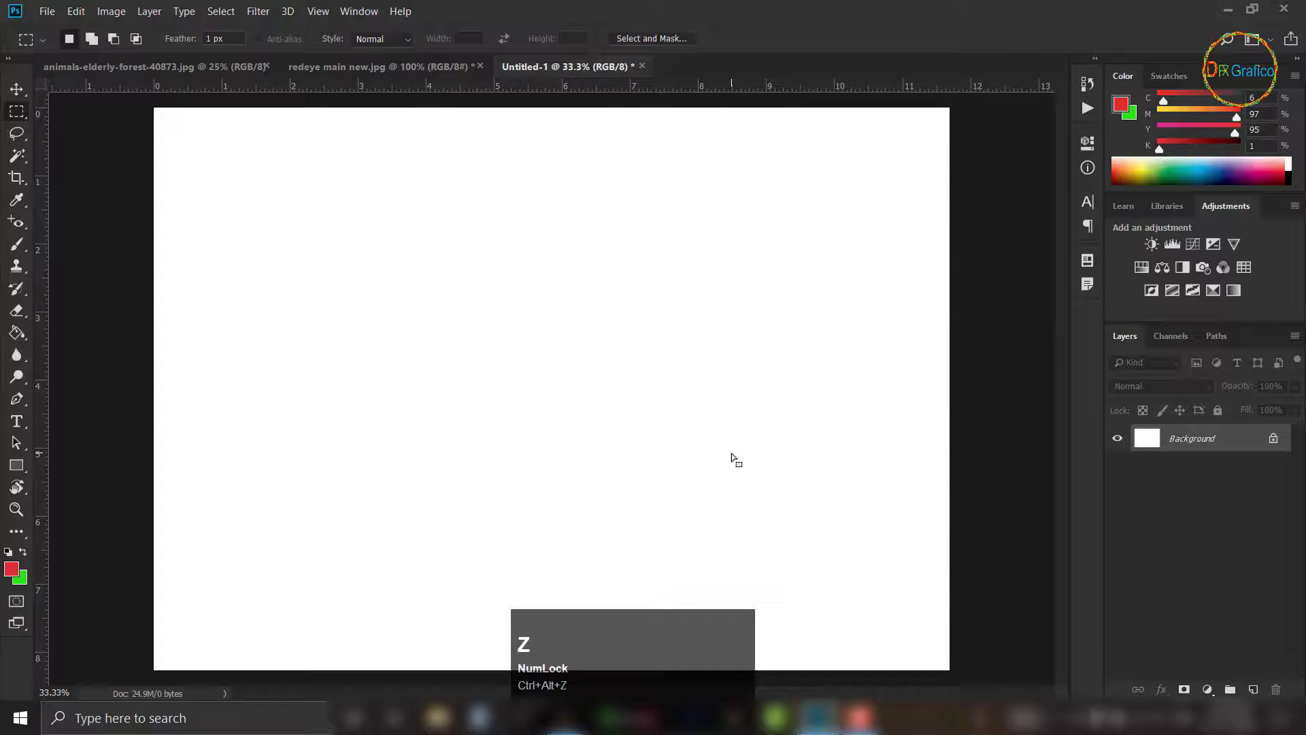
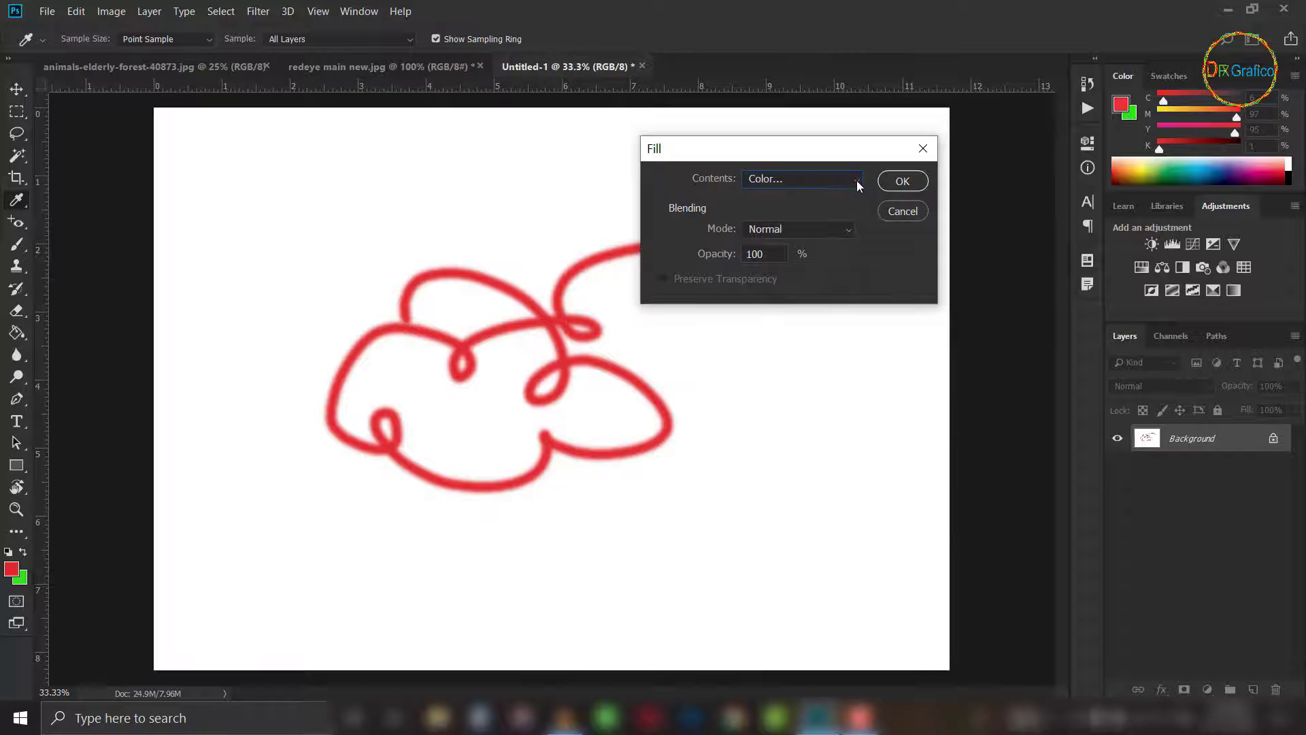
Apply the teal colour fill across the whole canvas.
left_click(866, 185)
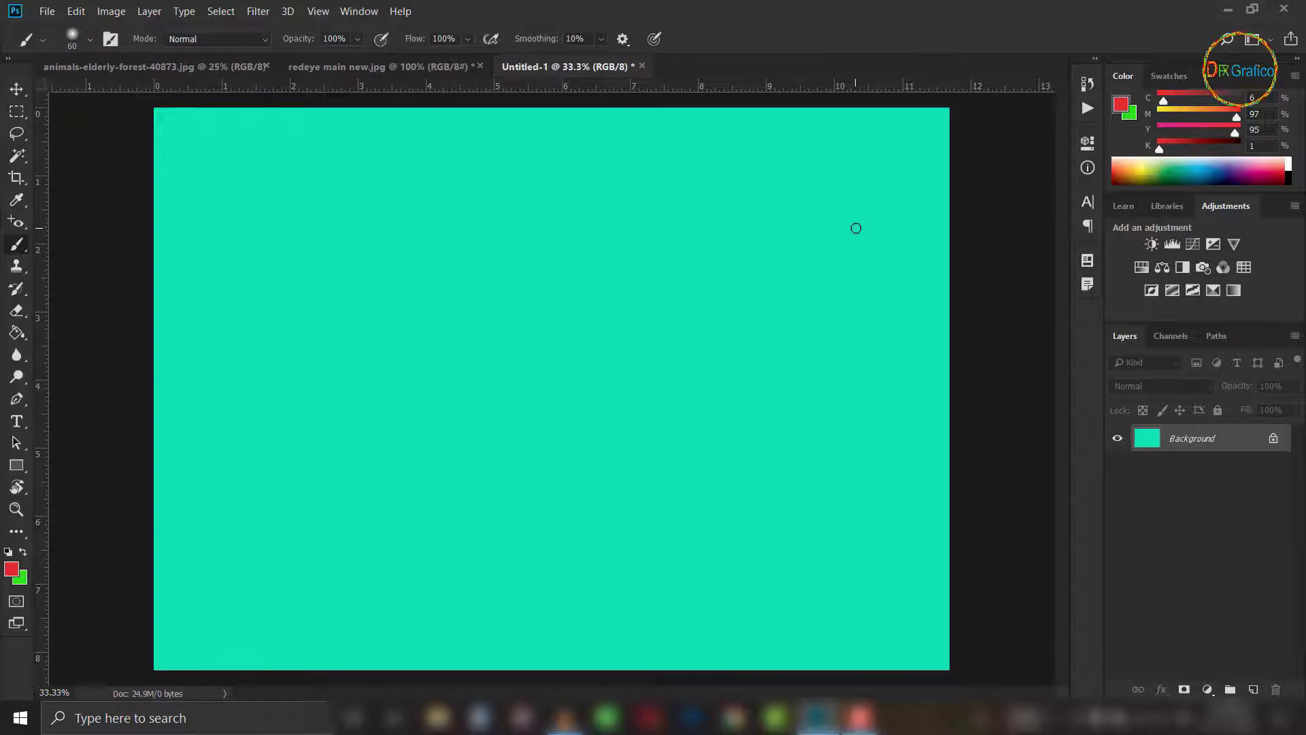
In Fill, enable Preserve Transparency, browse blending modes and contents, then bring up the forest photo.
key("ctrl+z")
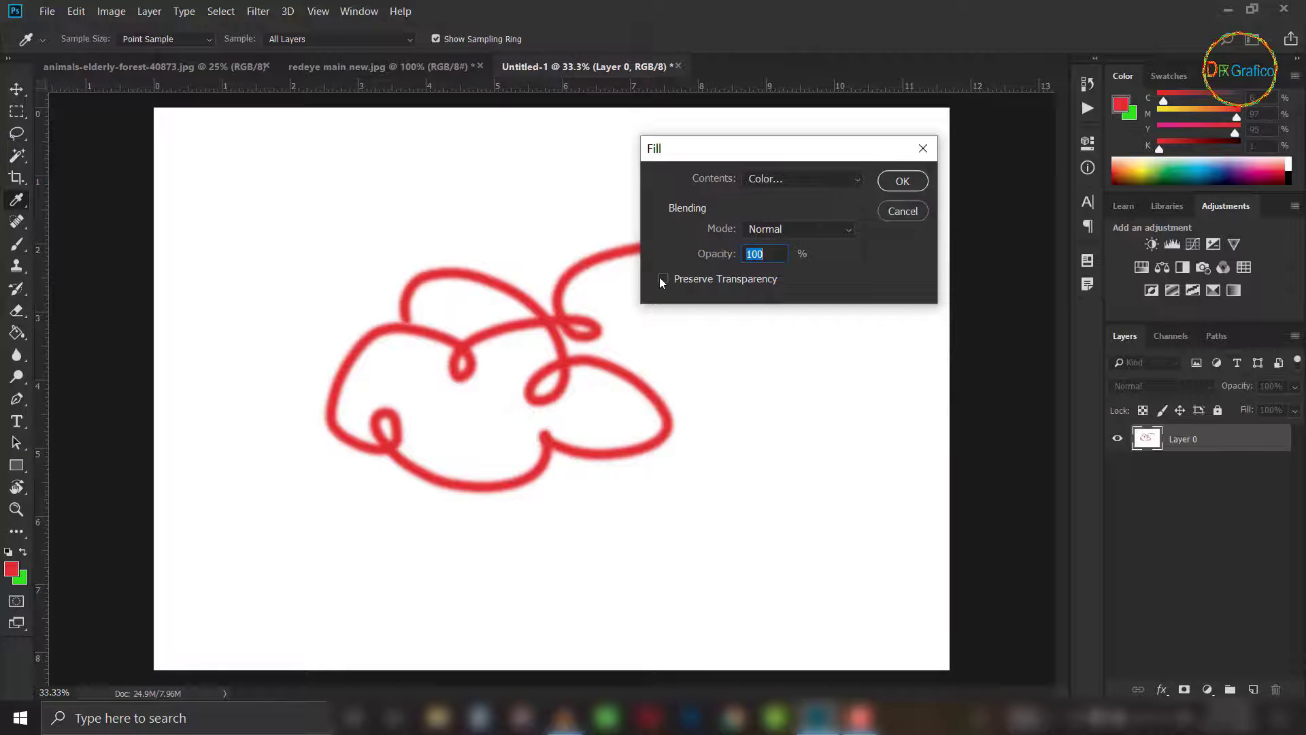
left_click(669, 284)
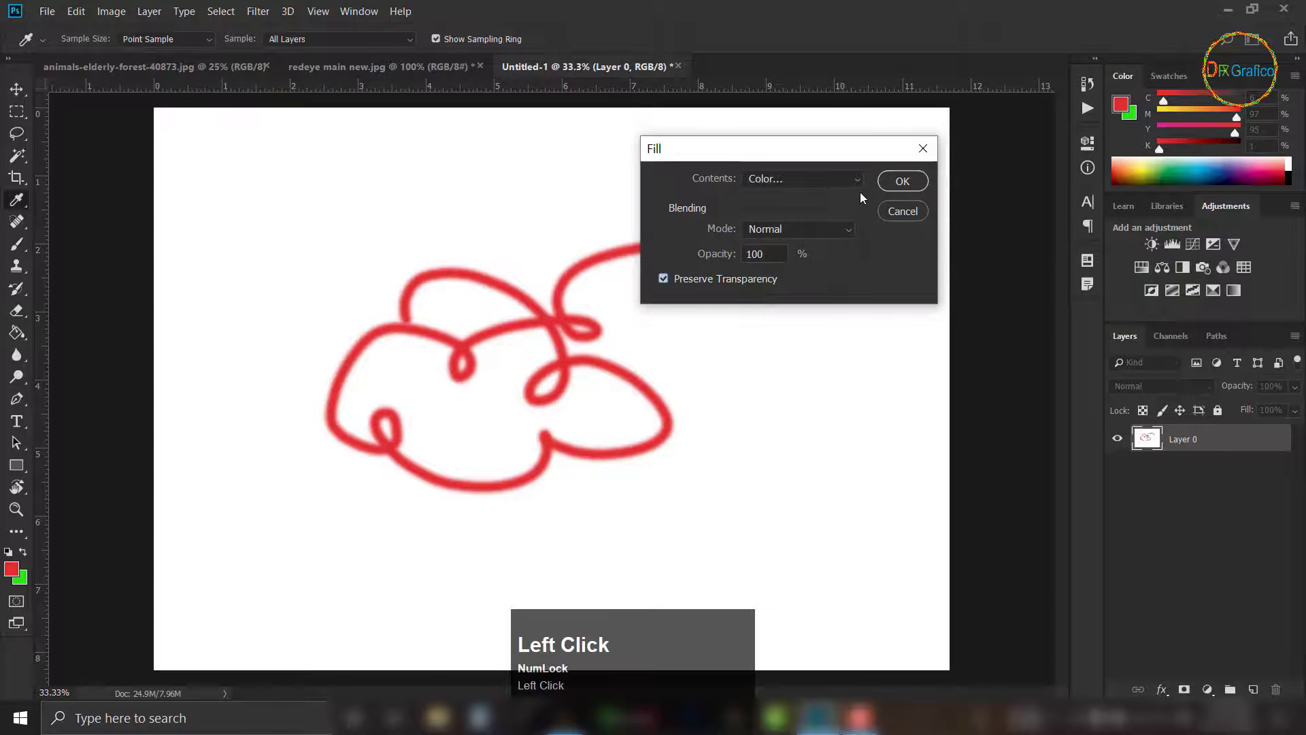
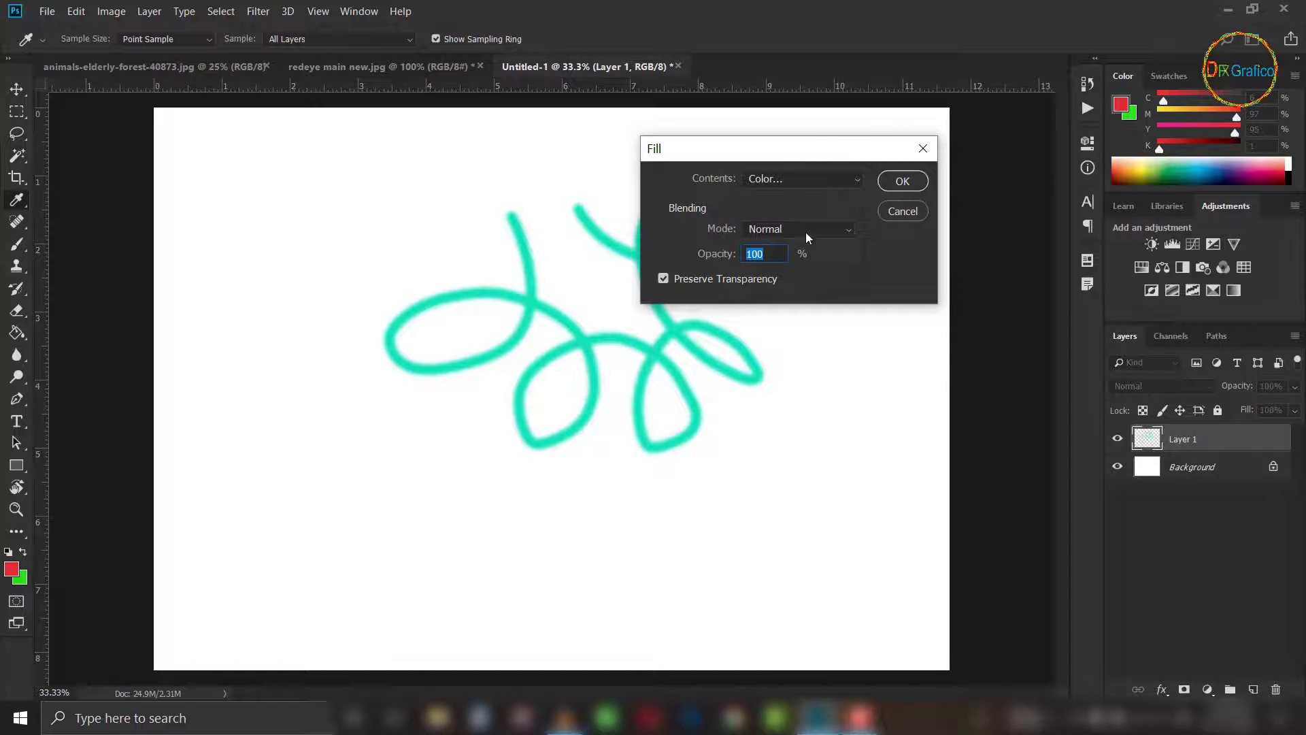
left_click(856, 238)
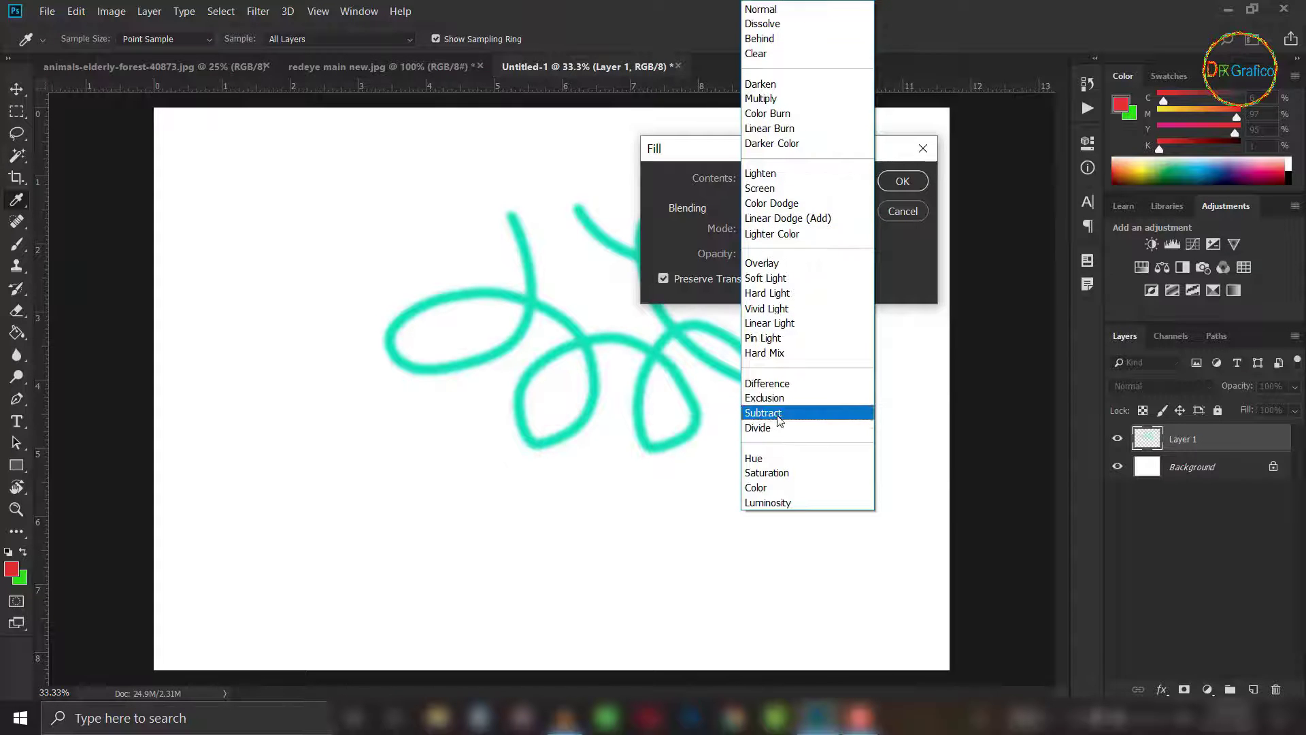
left_click(783, 10)
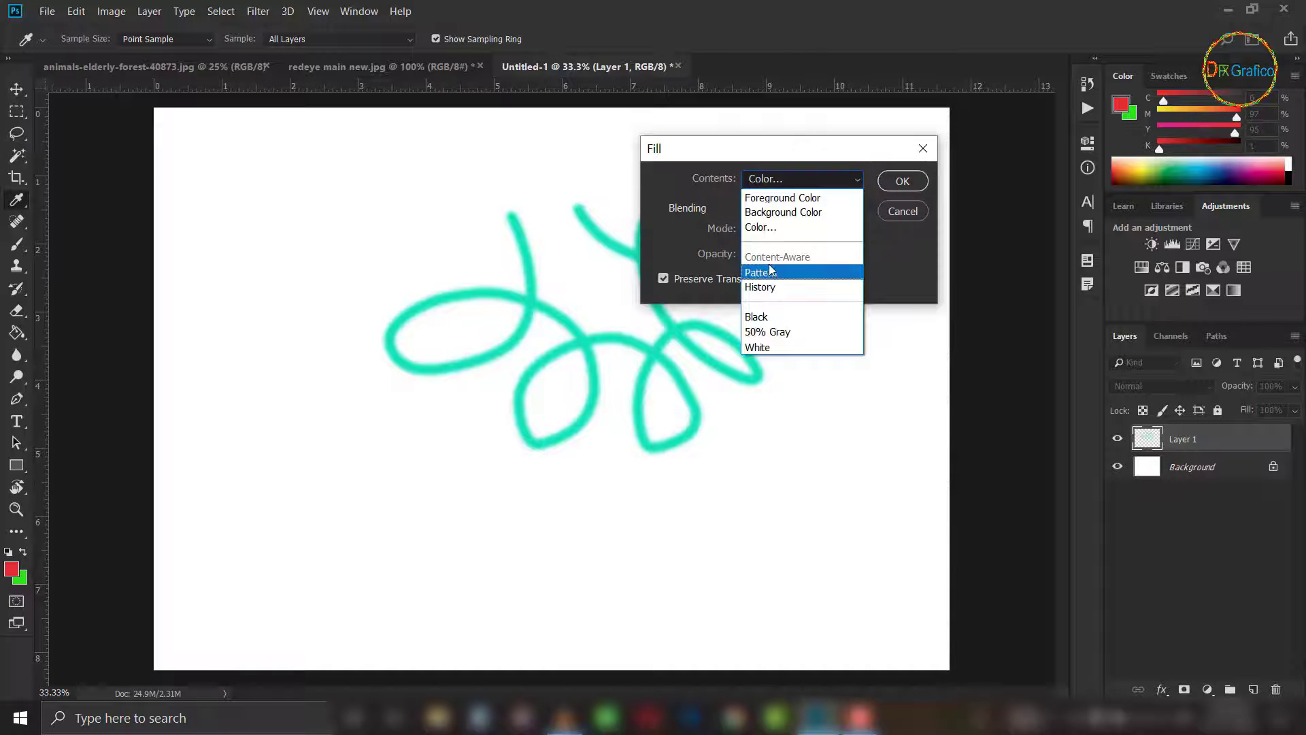
left_click(912, 215)
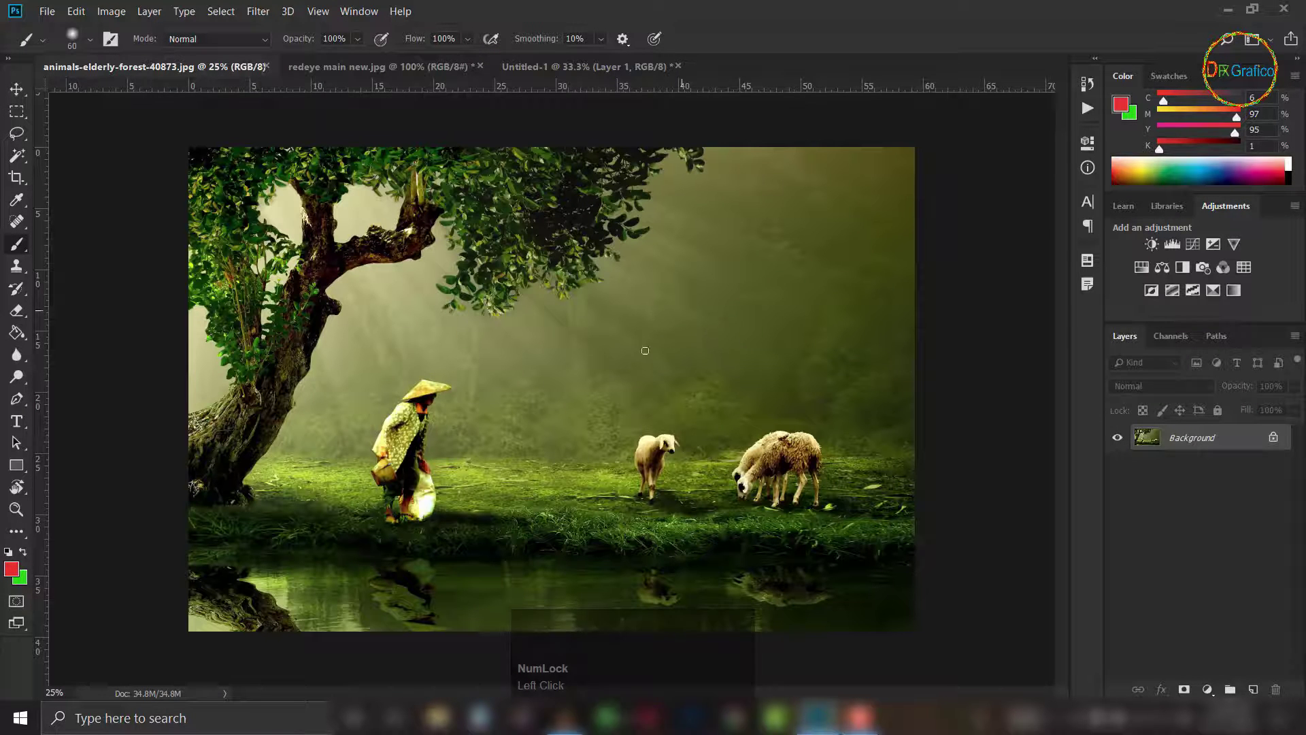
Duplicate the photo layer with Ctrl+J and outline the small sheep with the Content-Aware Move tool.
key("ctrl+j")
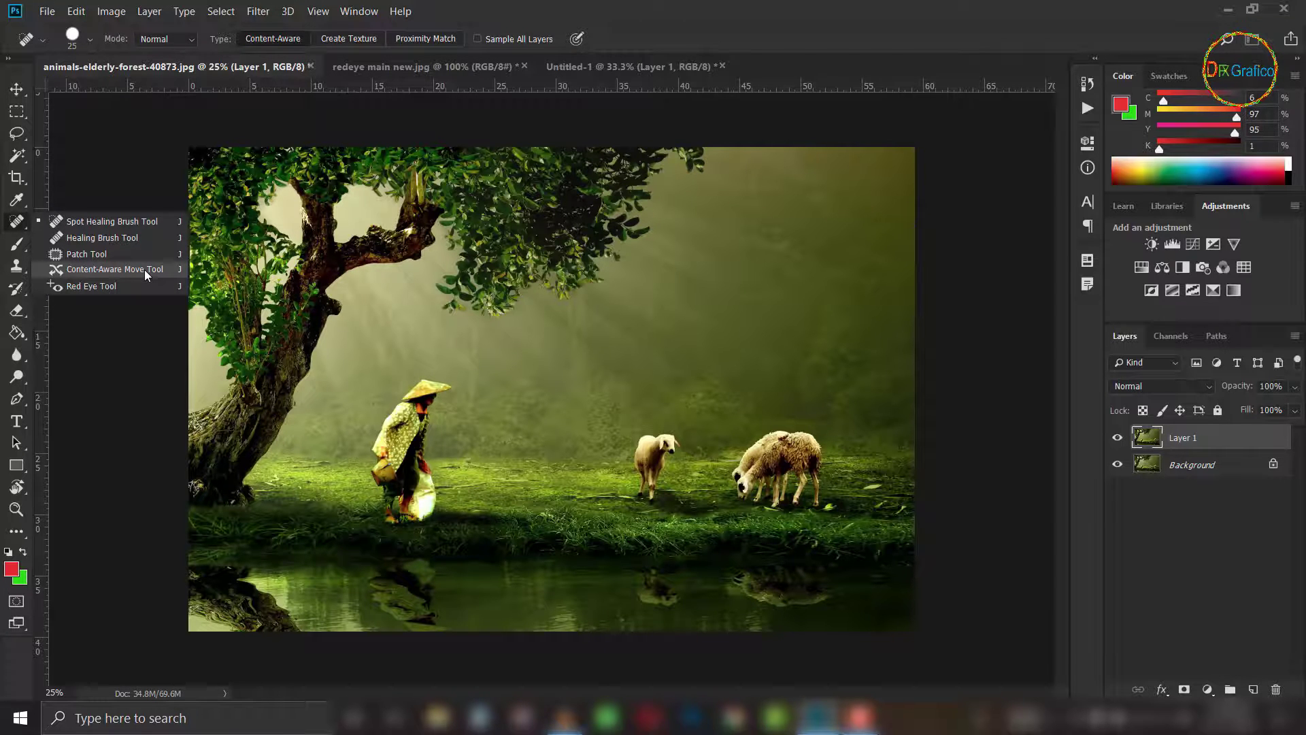
right_click(96, 282)
left_click(120, 270)
left_click(732, 453)
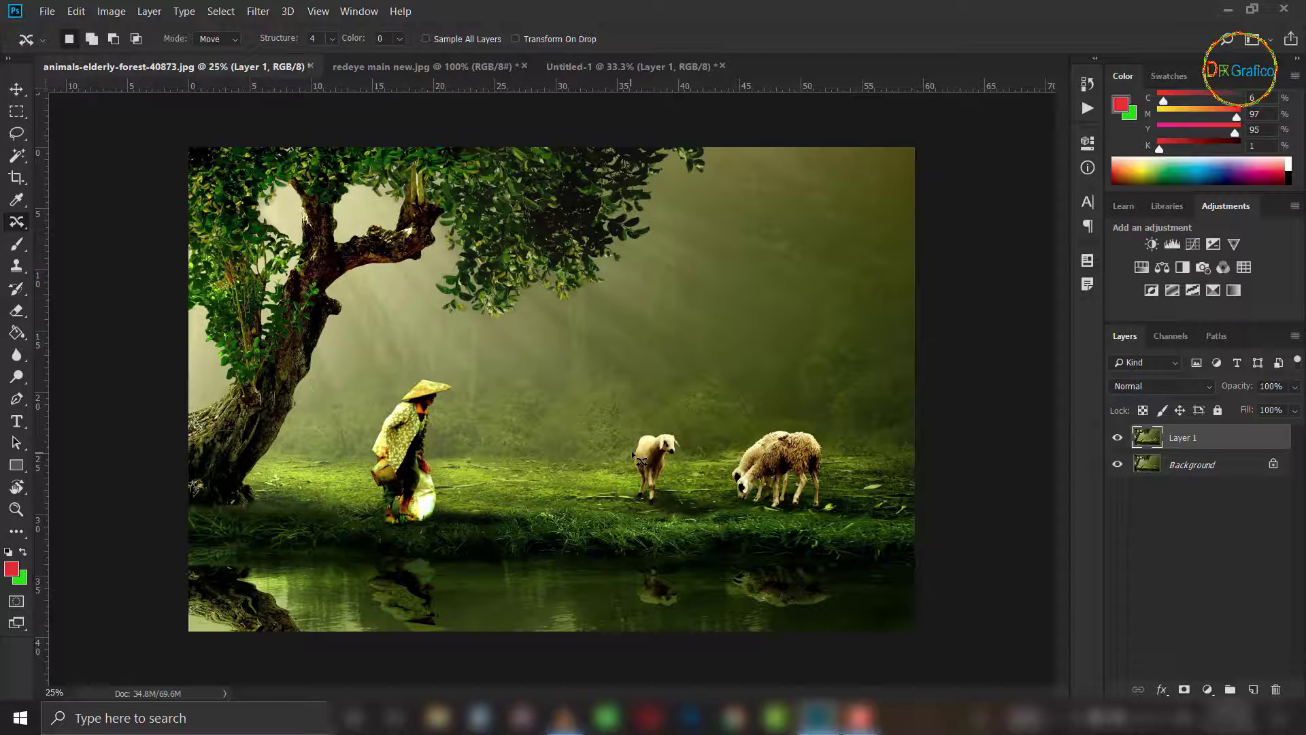
left_click_drag(643, 458, 650, 486)
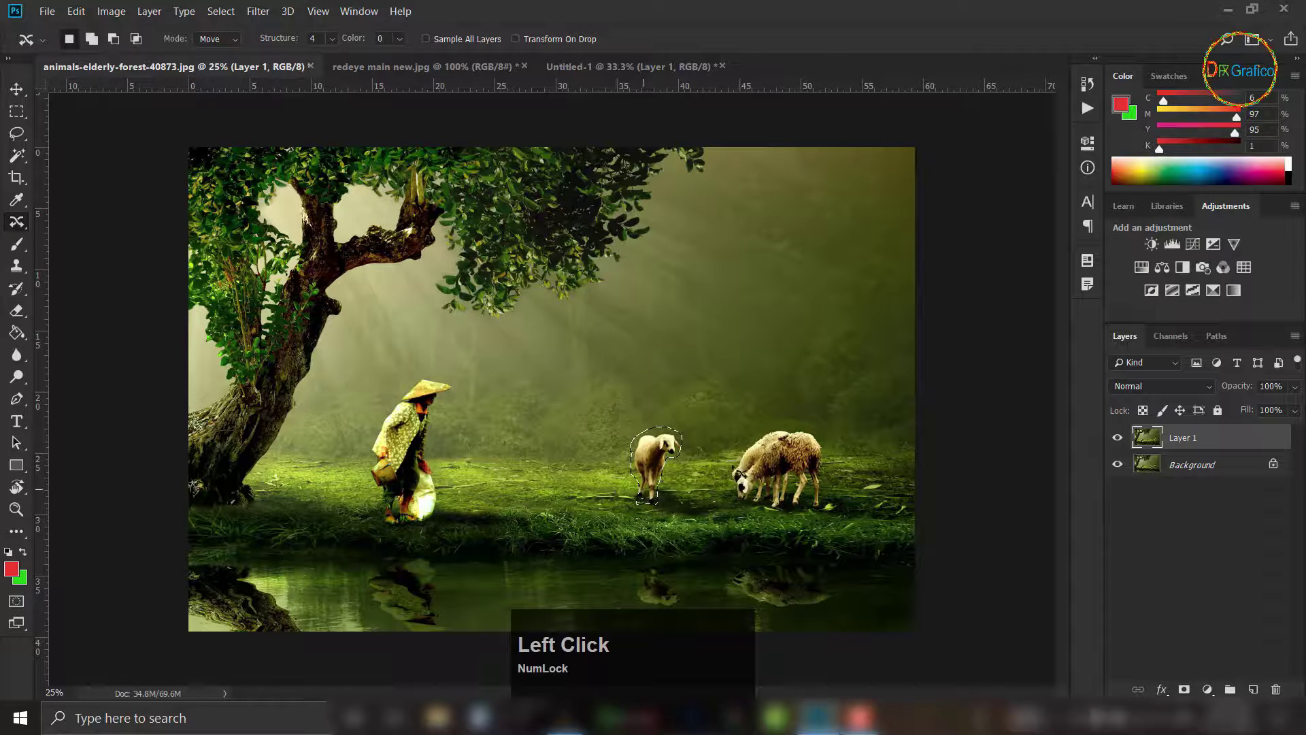
Fill the sheep selection with Content-Aware so matching grass replaces it.
key("shift+Num_Lock")
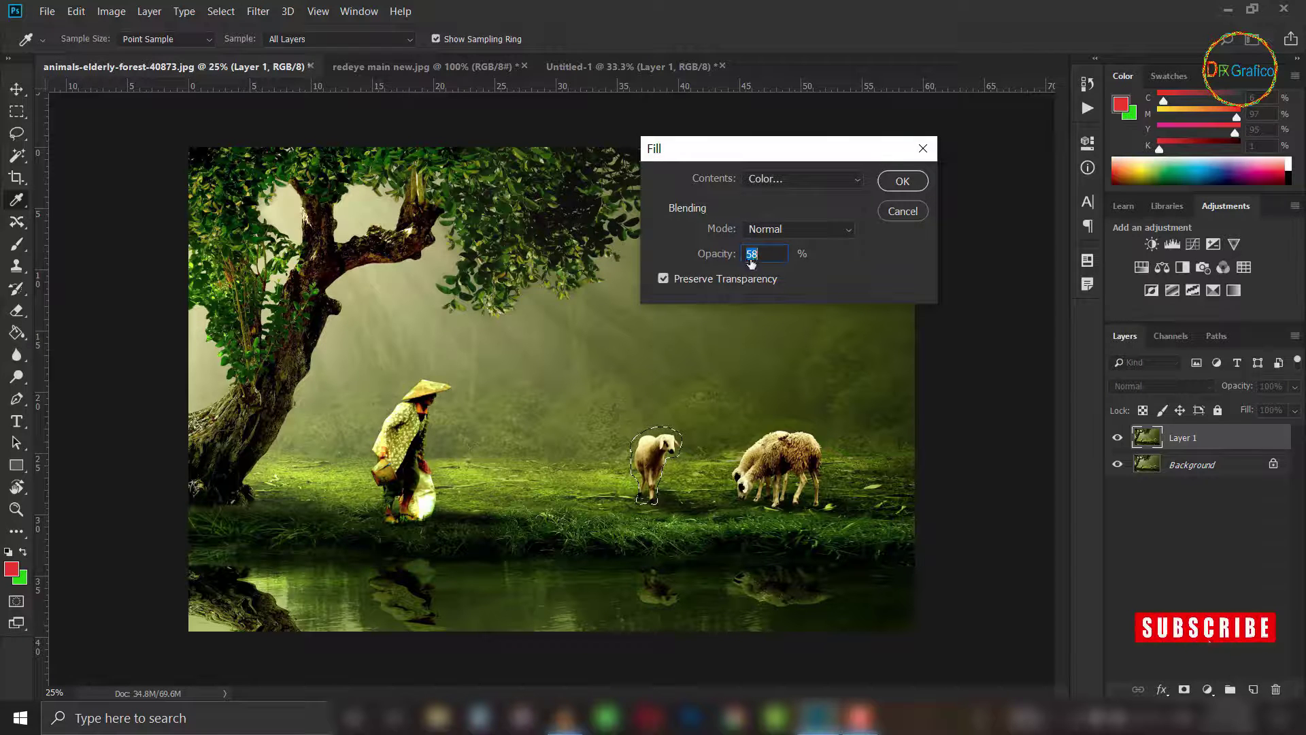
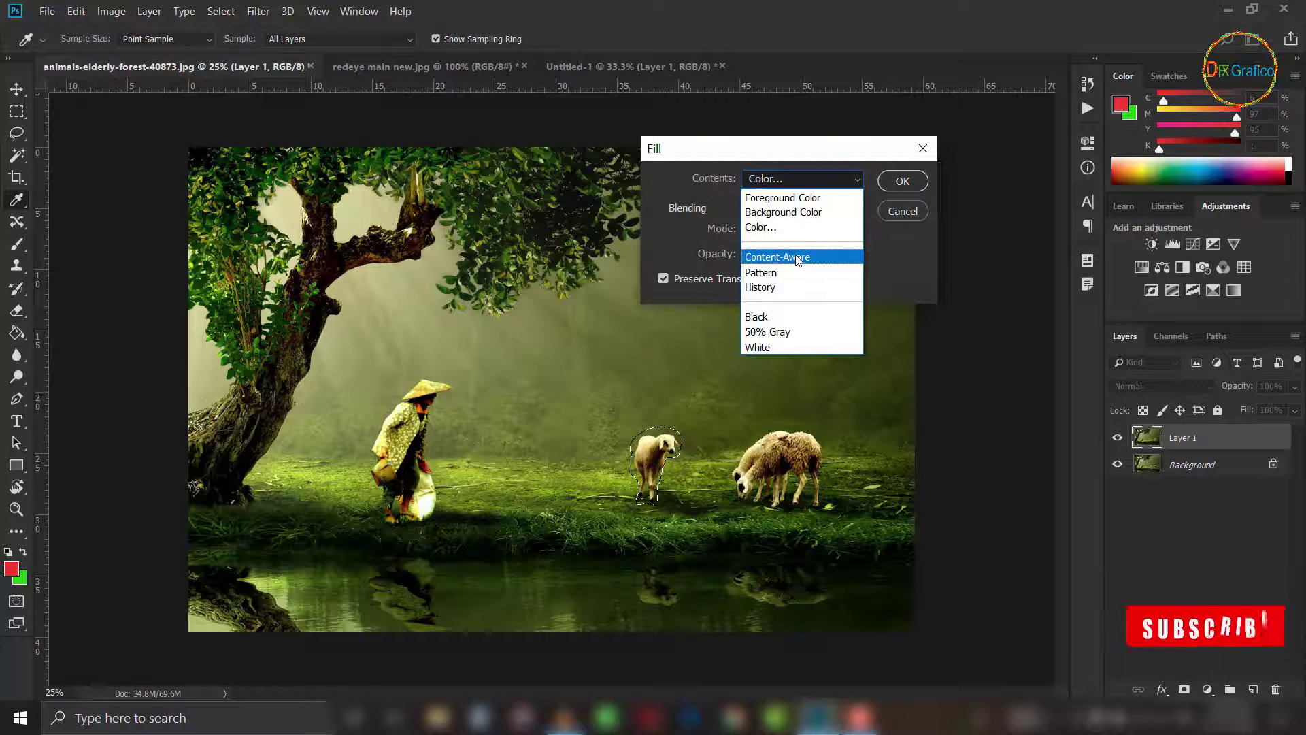
left_click(800, 260)
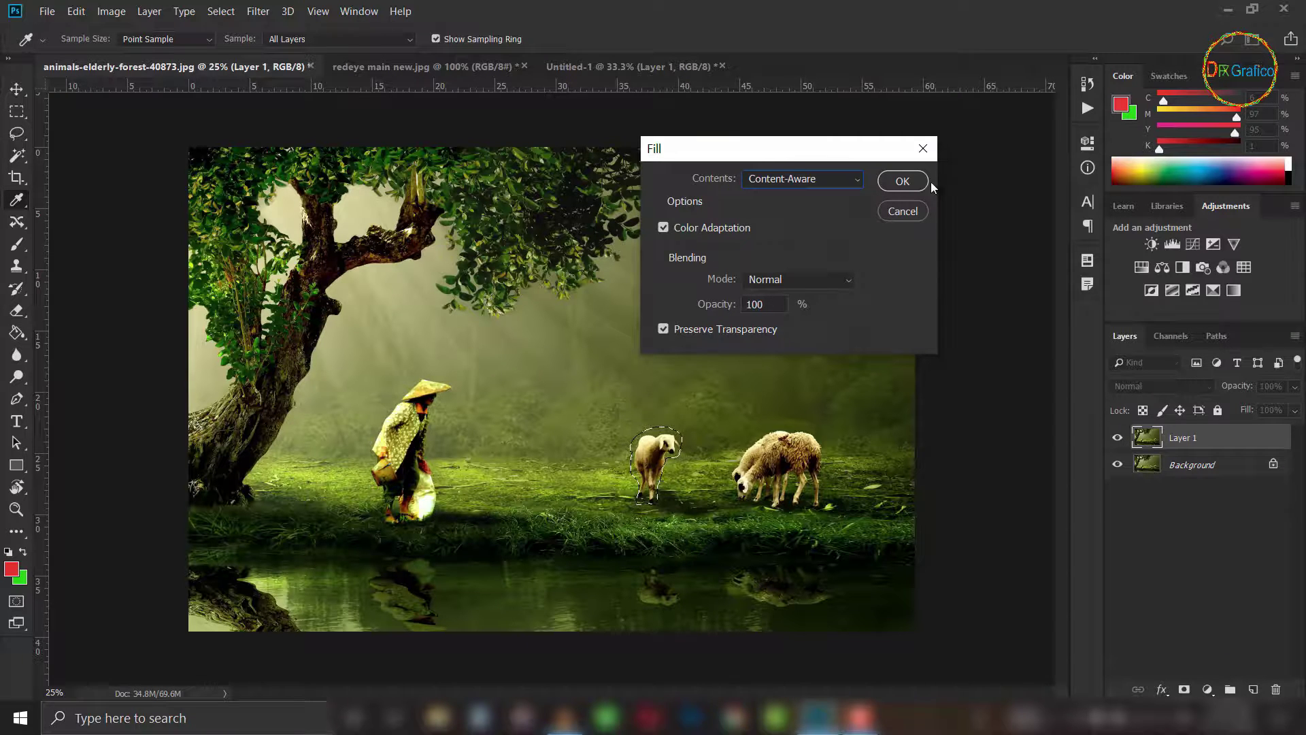
left_click(915, 185)
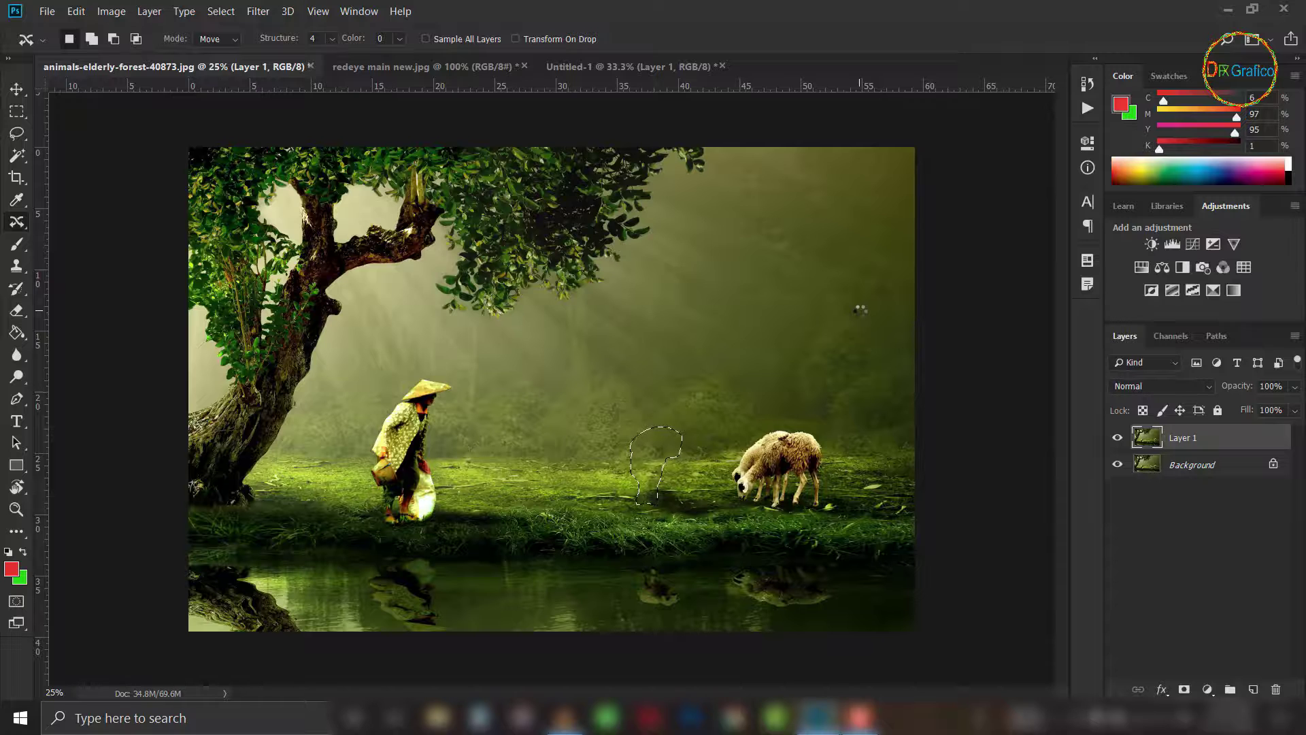
Deselect, undo the fill to restore the small sheep, and drop its outline.
key("ctrl+d")
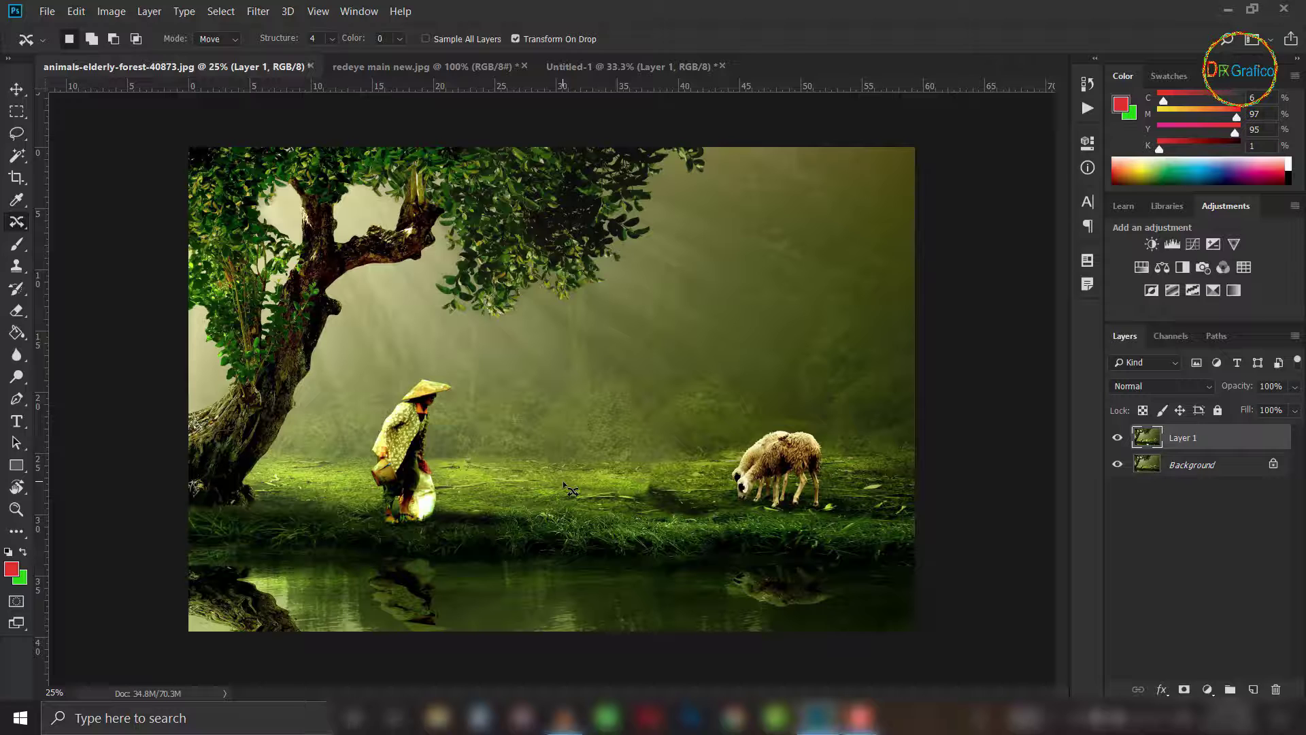
key("ctrl+d")
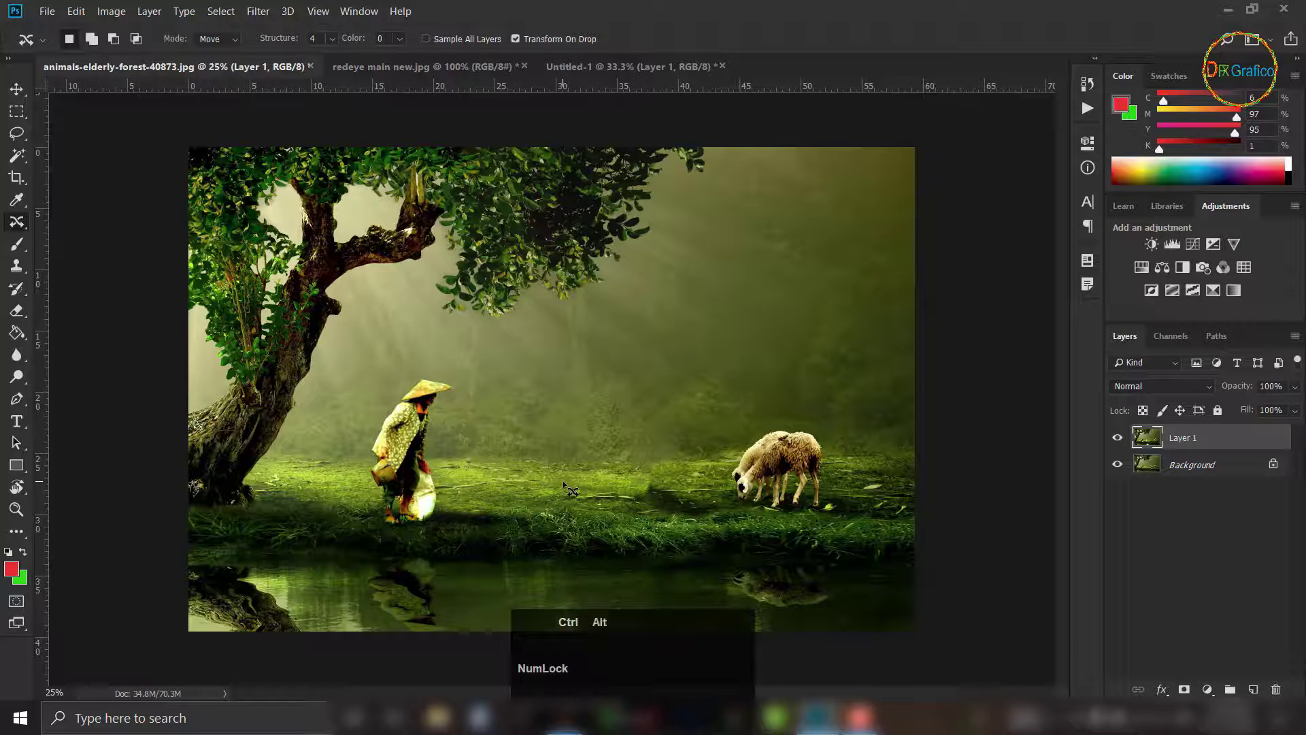
key("ctrl+alt+z")
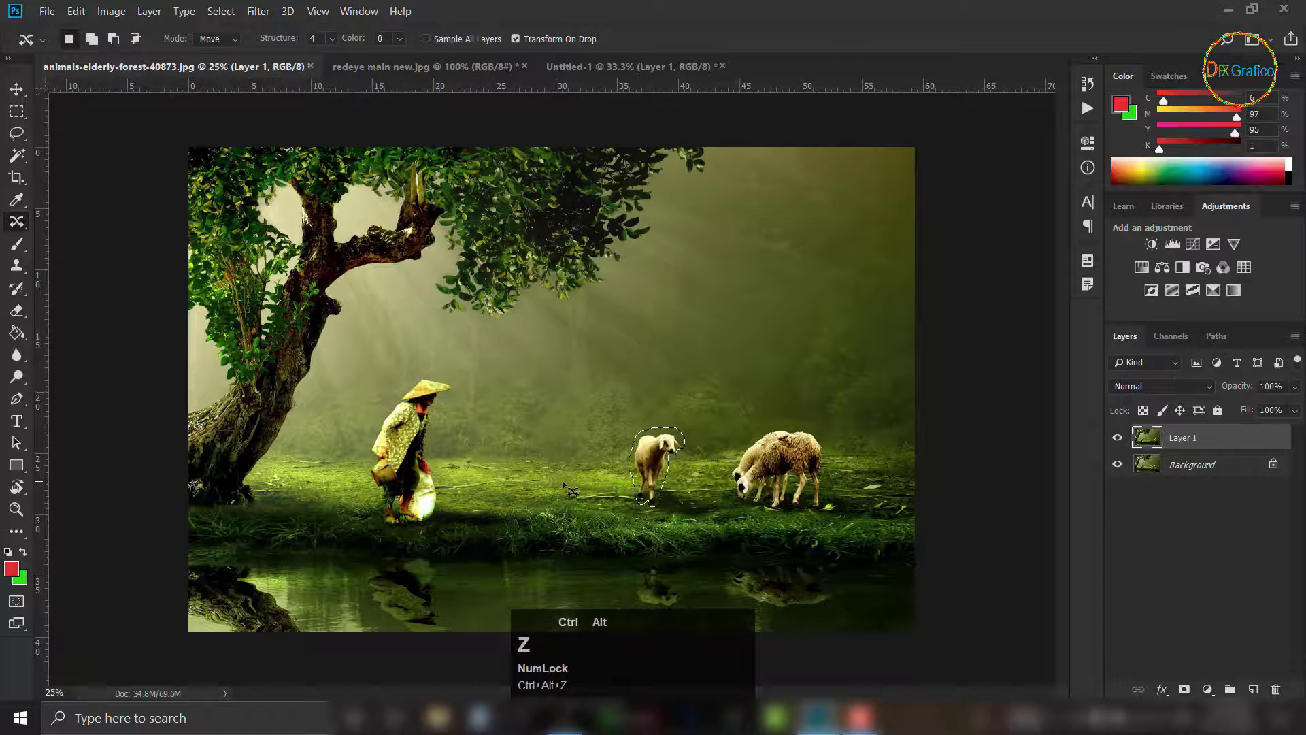
key("ctrl+alt+z")
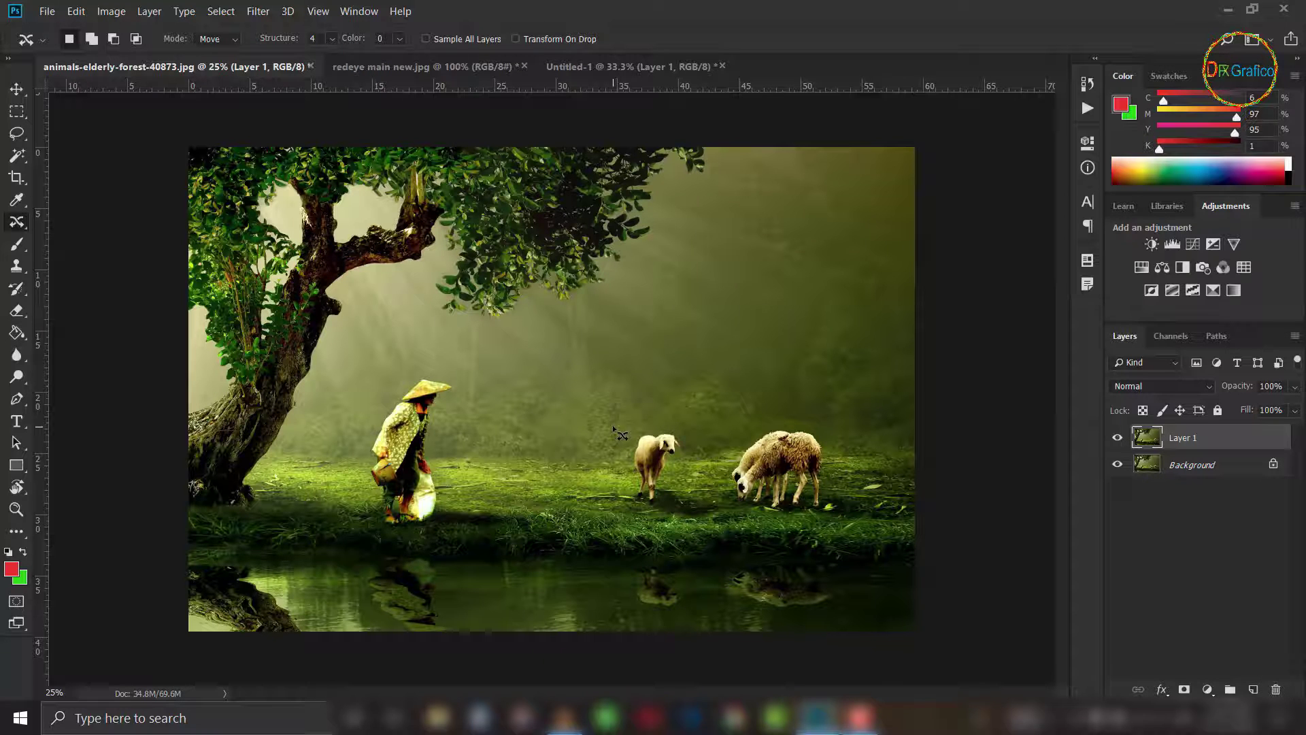
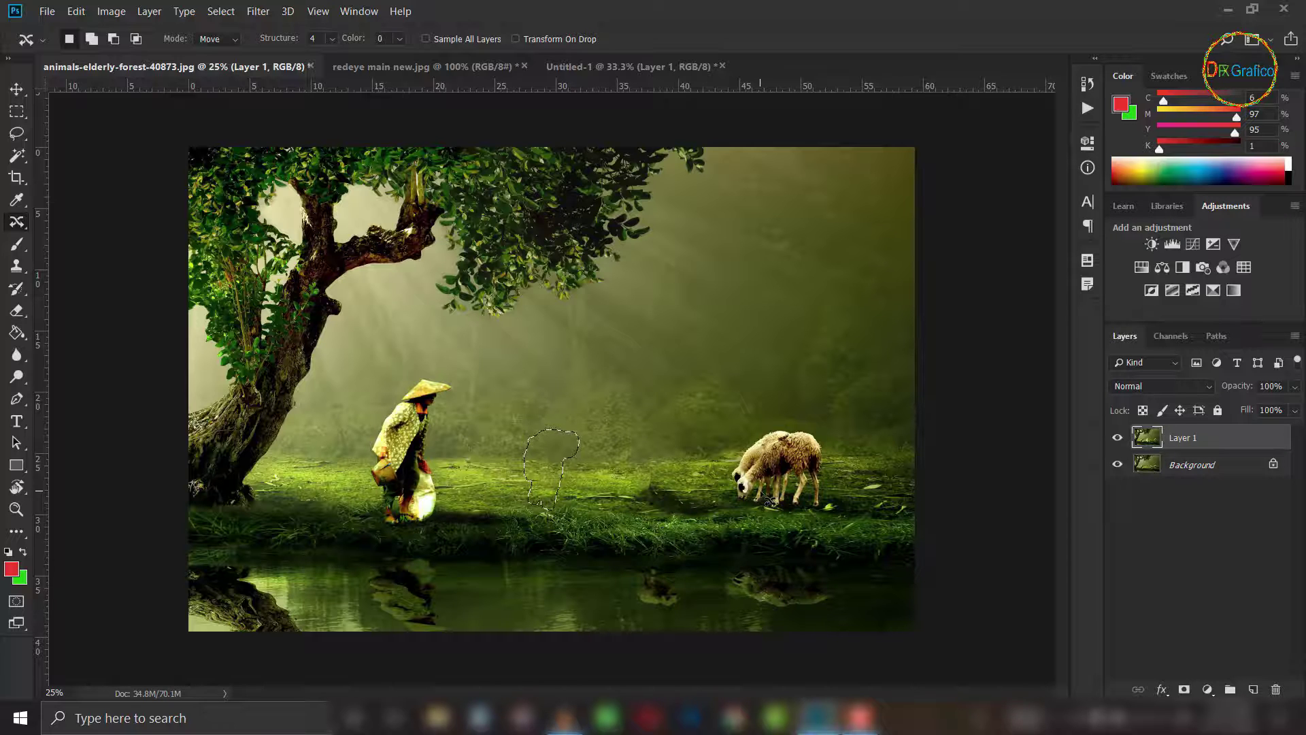
Enable Transform On Drop, drag the sheep beside the woman, scale it down and confirm.
key("ctrl+z")
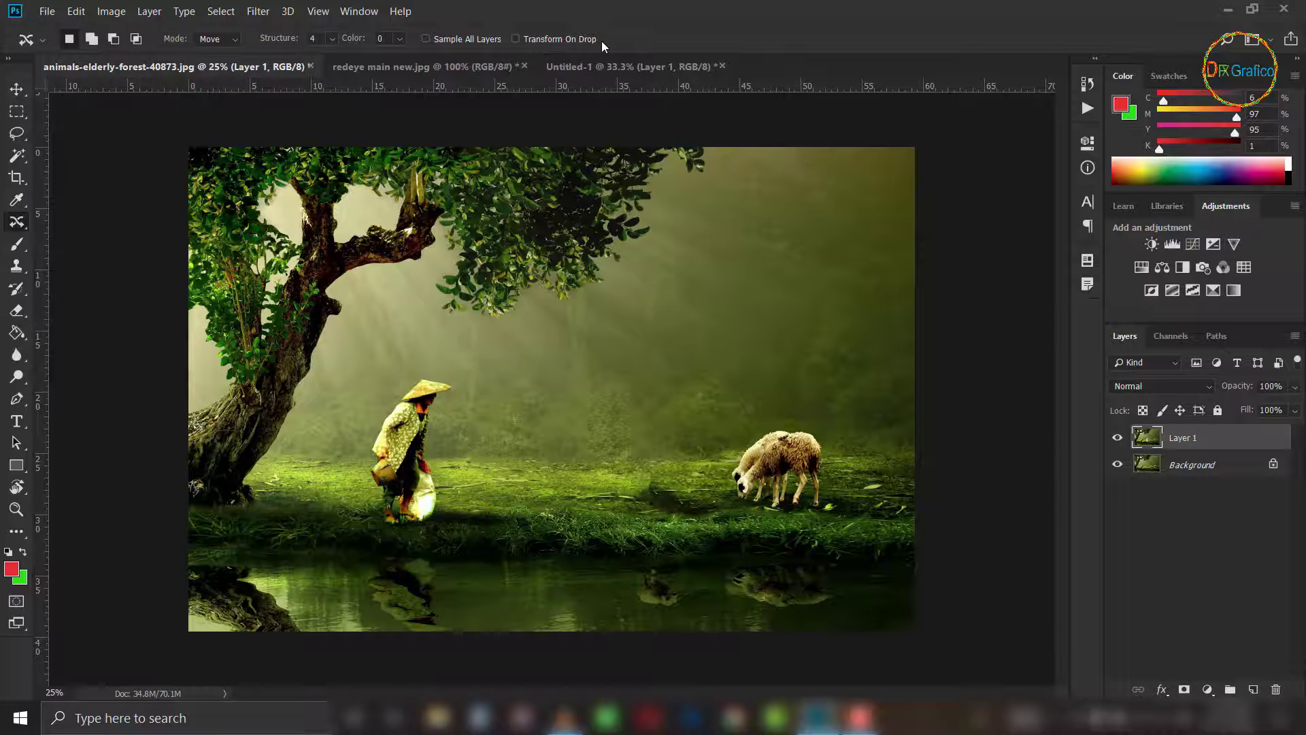
left_click(523, 45)
key("ctrl+alt+z")
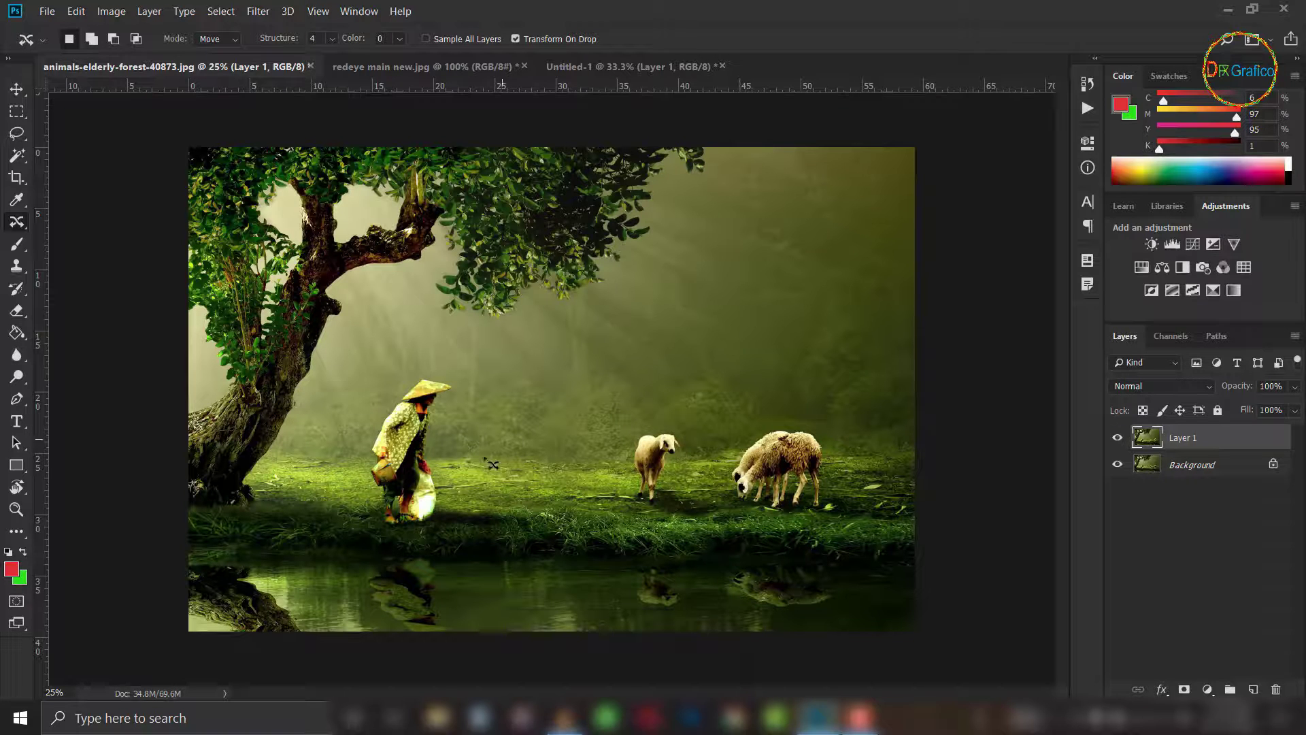
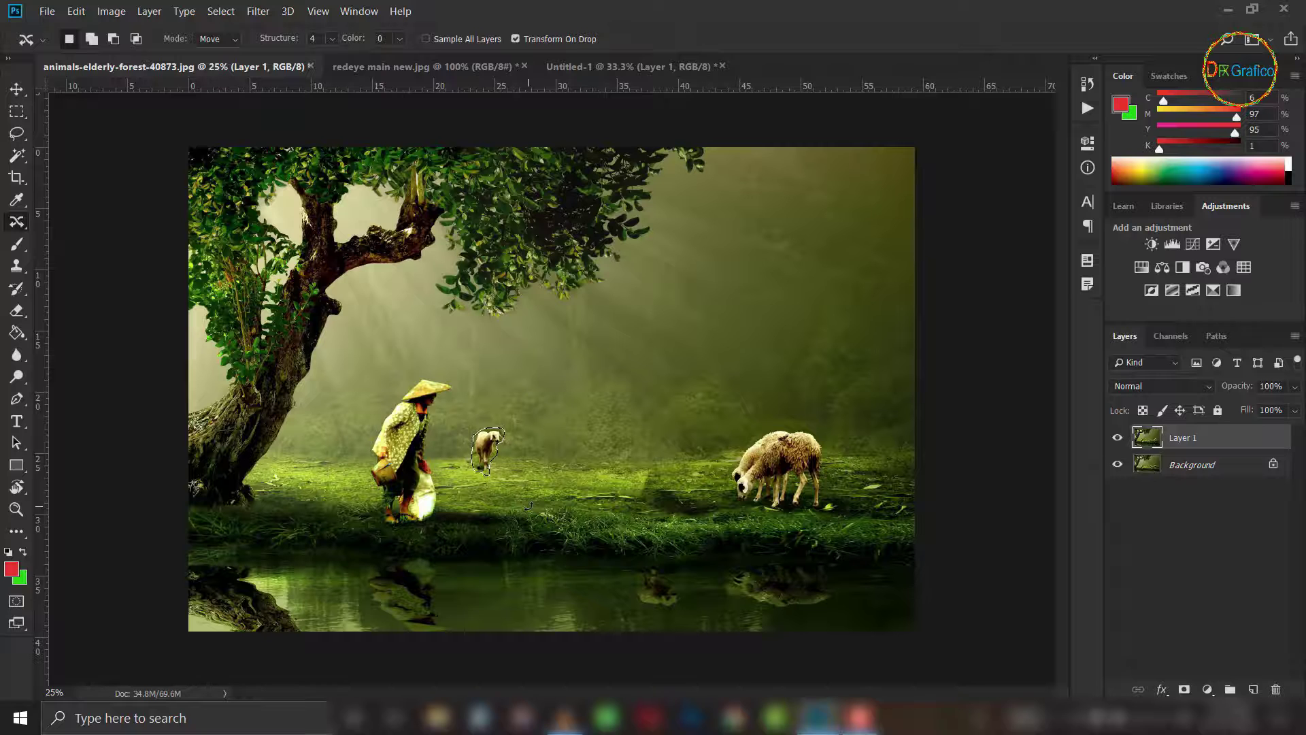
left_click(520, 490)
key("ctrl+d")
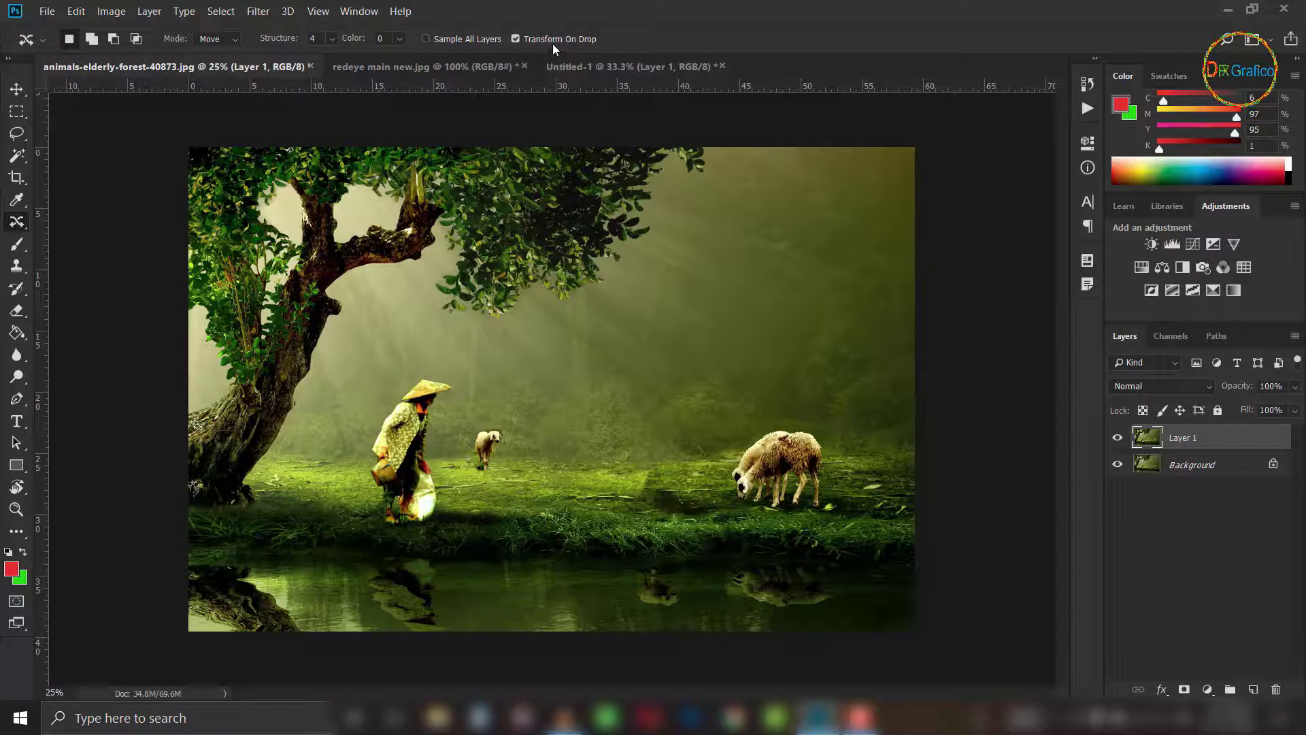
Turn off Transform On Drop, deselect, and bring up the healing and move tool group.
double_click(524, 48)
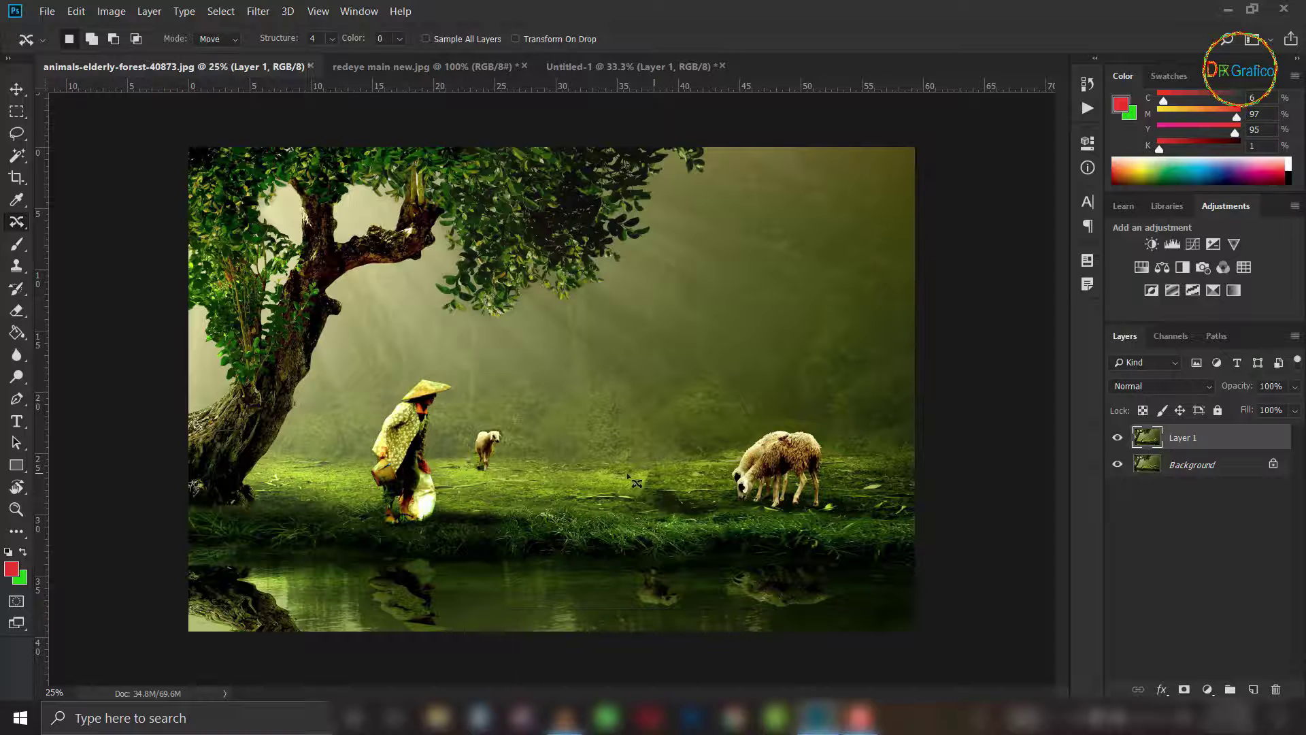
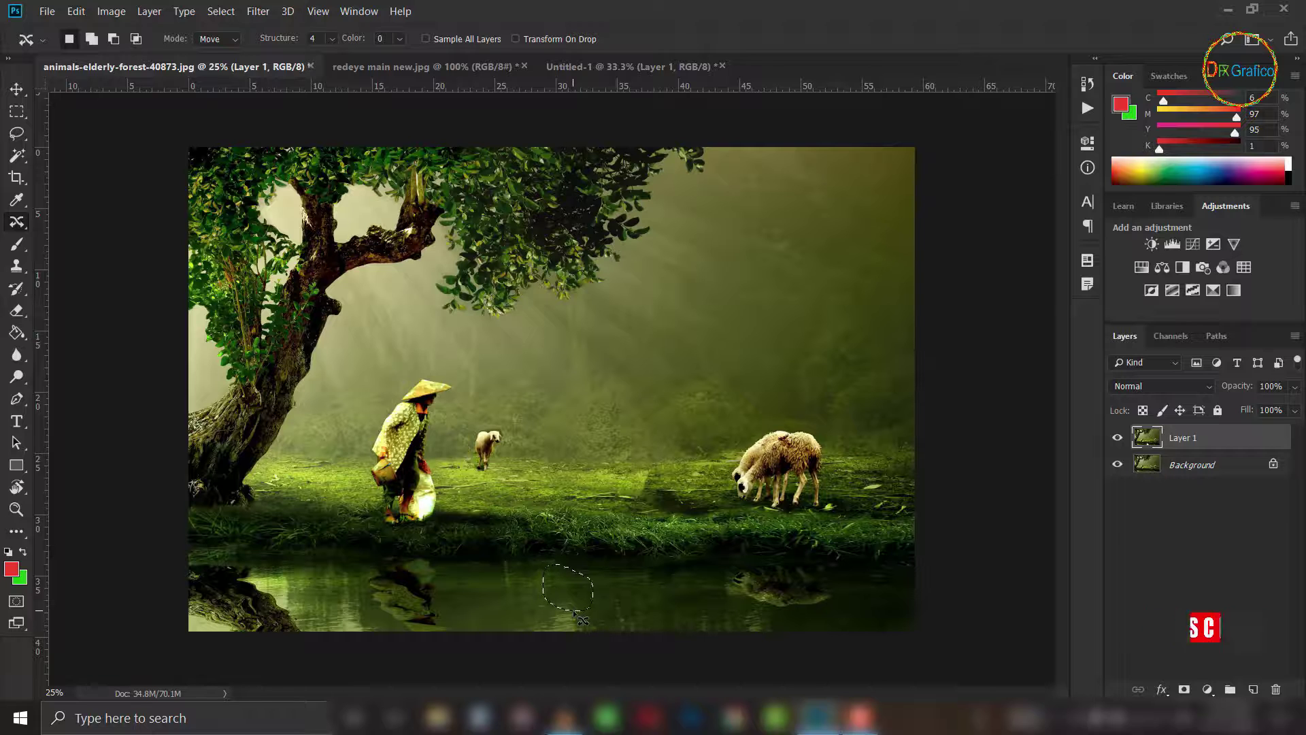
key("ctrl+d")
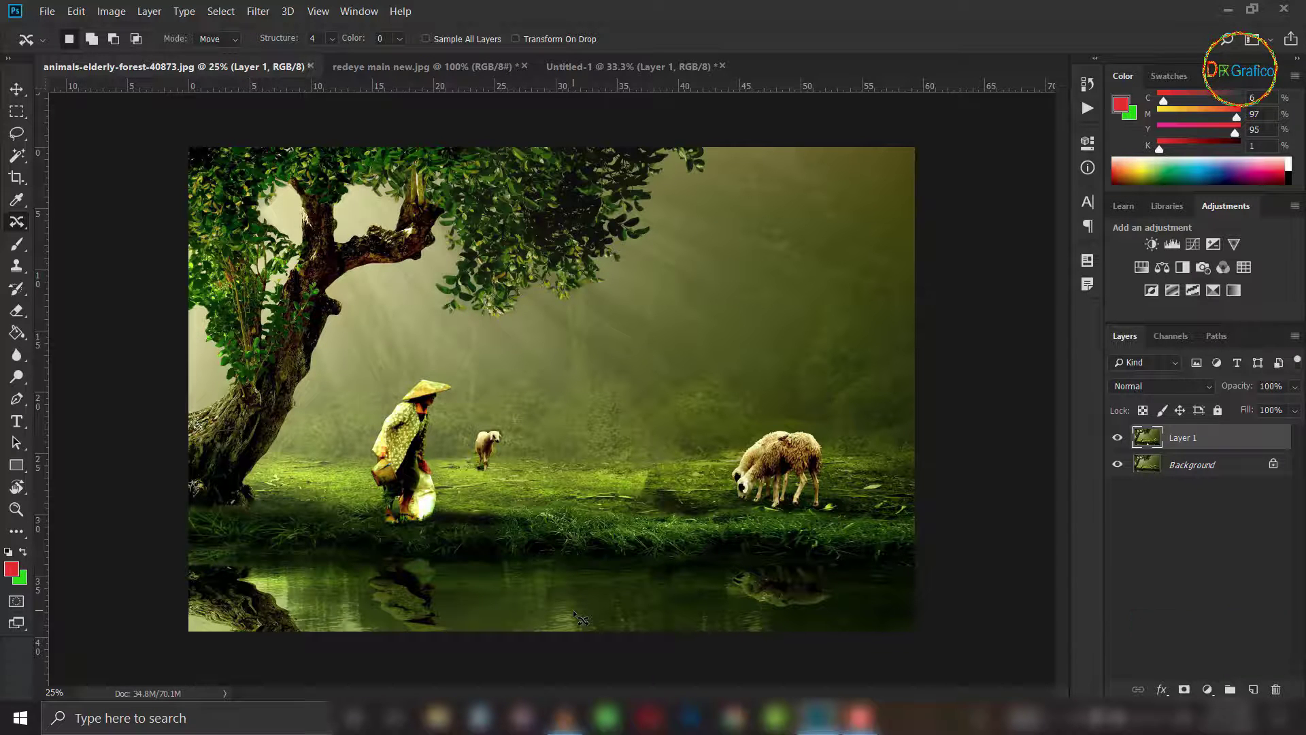
right_click(21, 226)
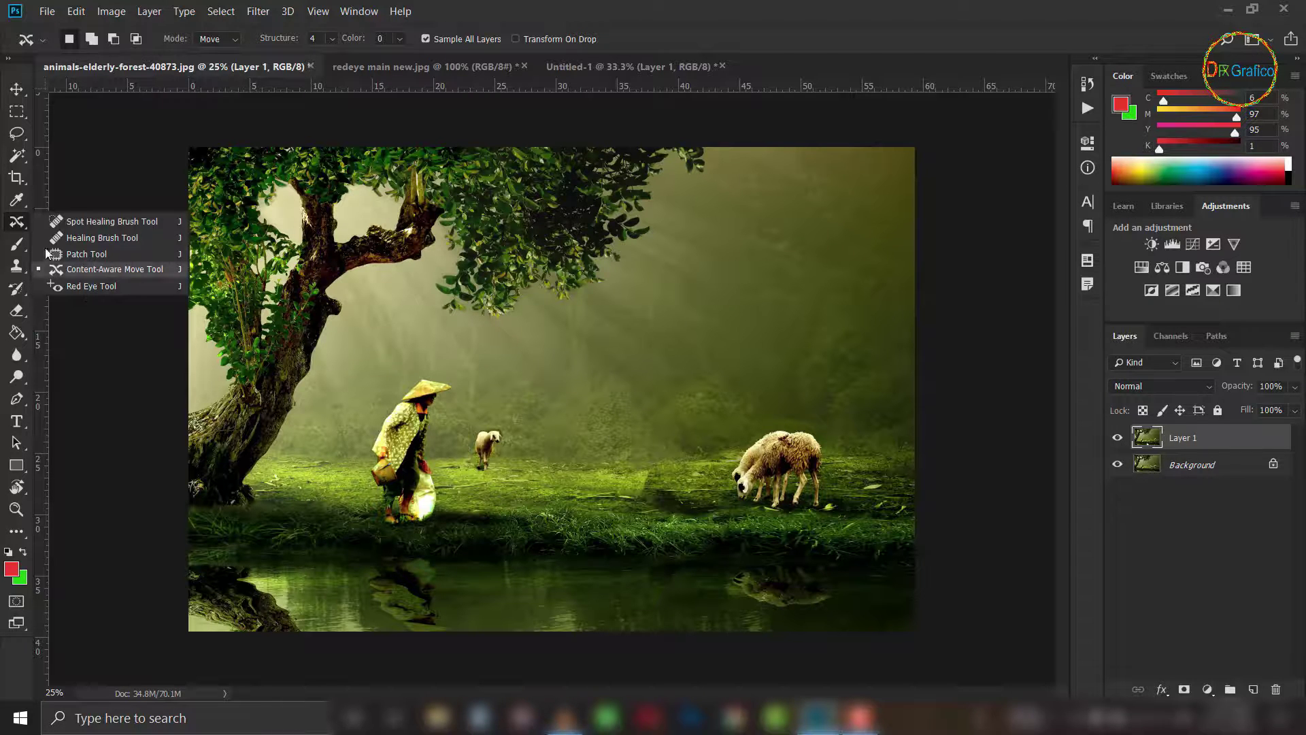
Reselect the Content-Aware Move tool and undo the relocation so the small sheep returns beside the large one.
left_click(109, 226)
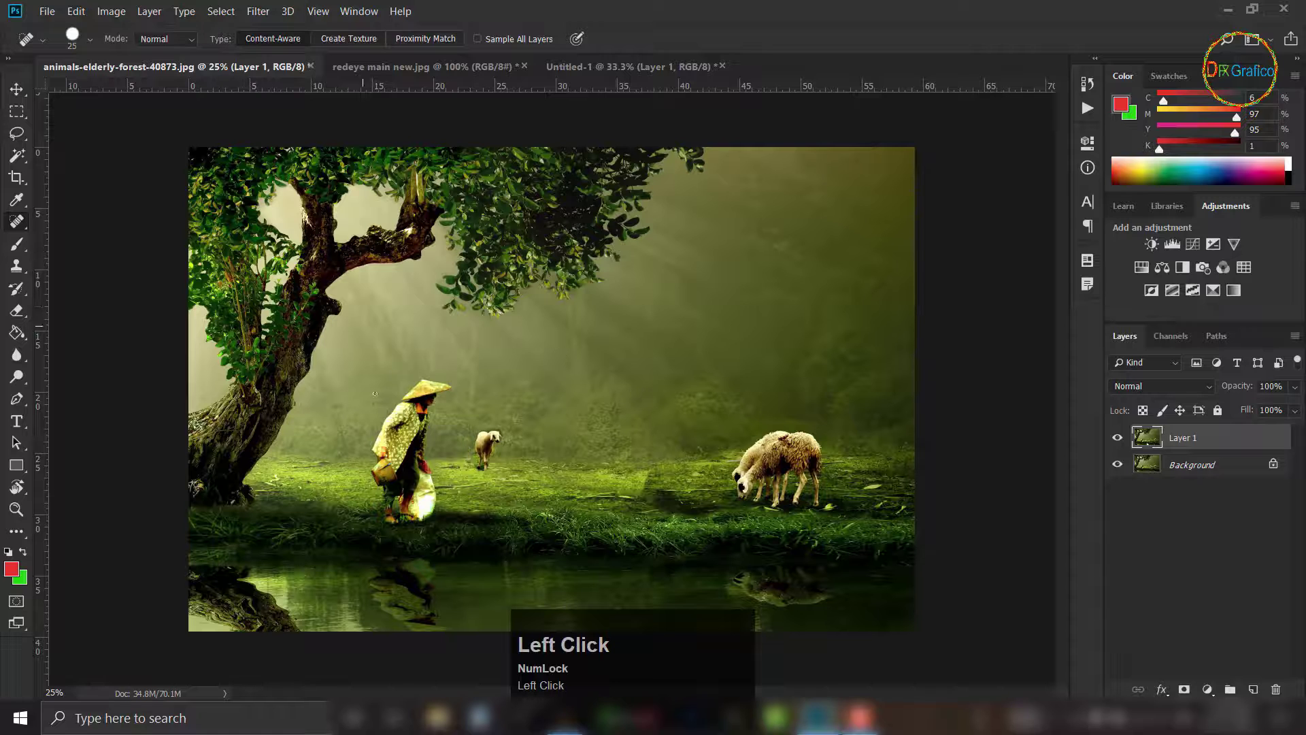
right_click(123, 274)
left_click(123, 274)
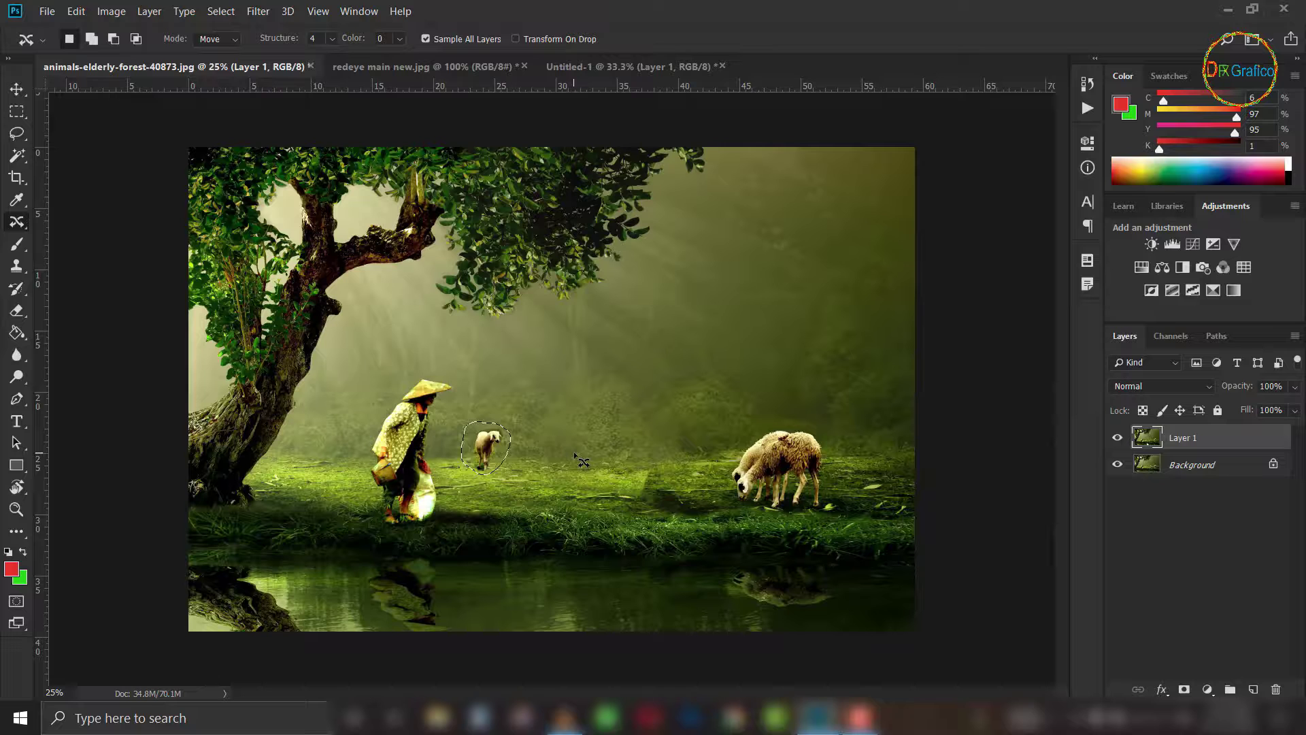
key("alt+Num_Lock")
key("ctrl+alt+z")
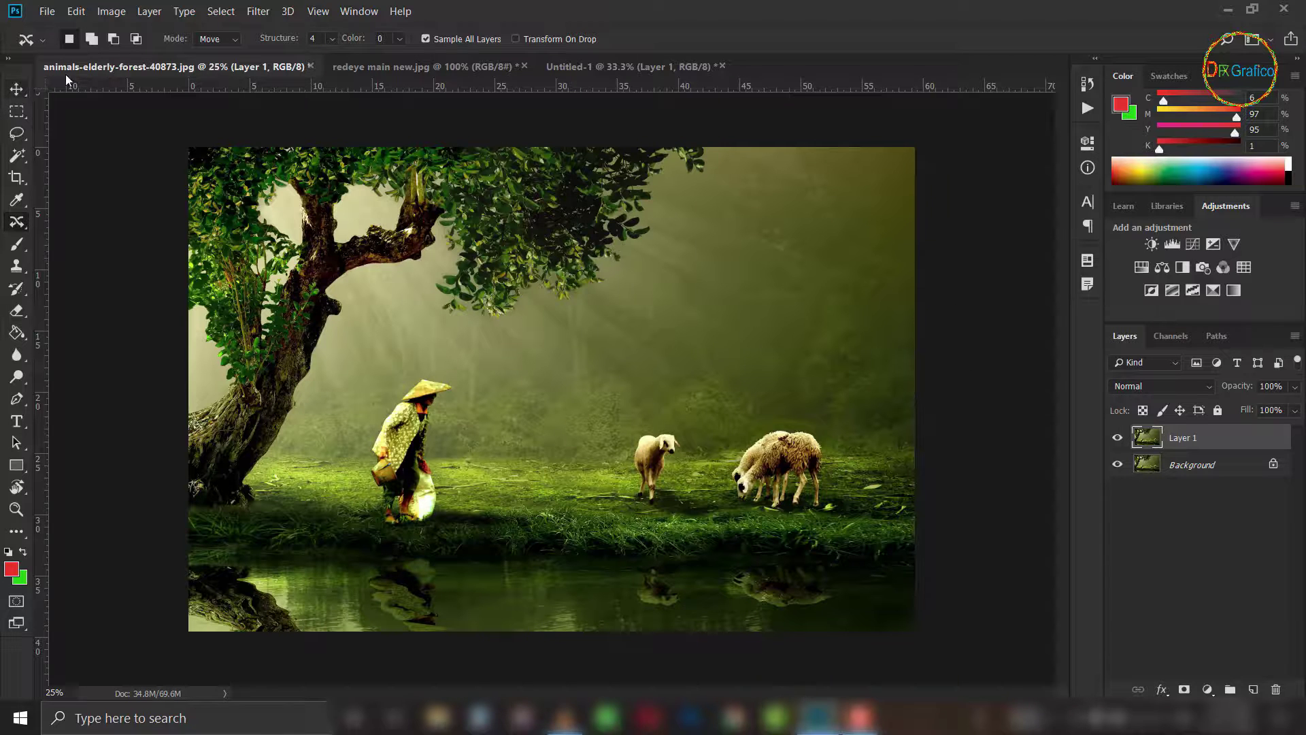
Switch Content-Aware Move to Extend and commit a copy of the small sheep to its left, making three sheep.
left_click(216, 85)
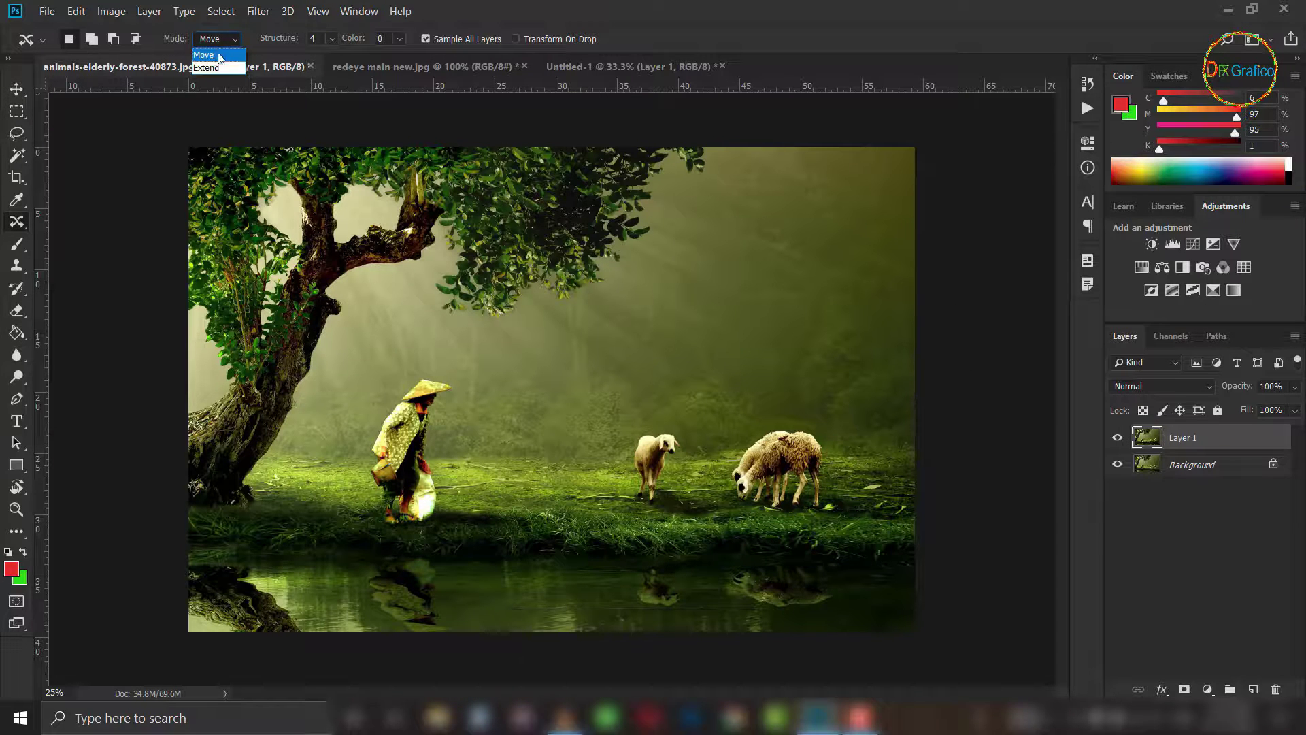
left_click(217, 73)
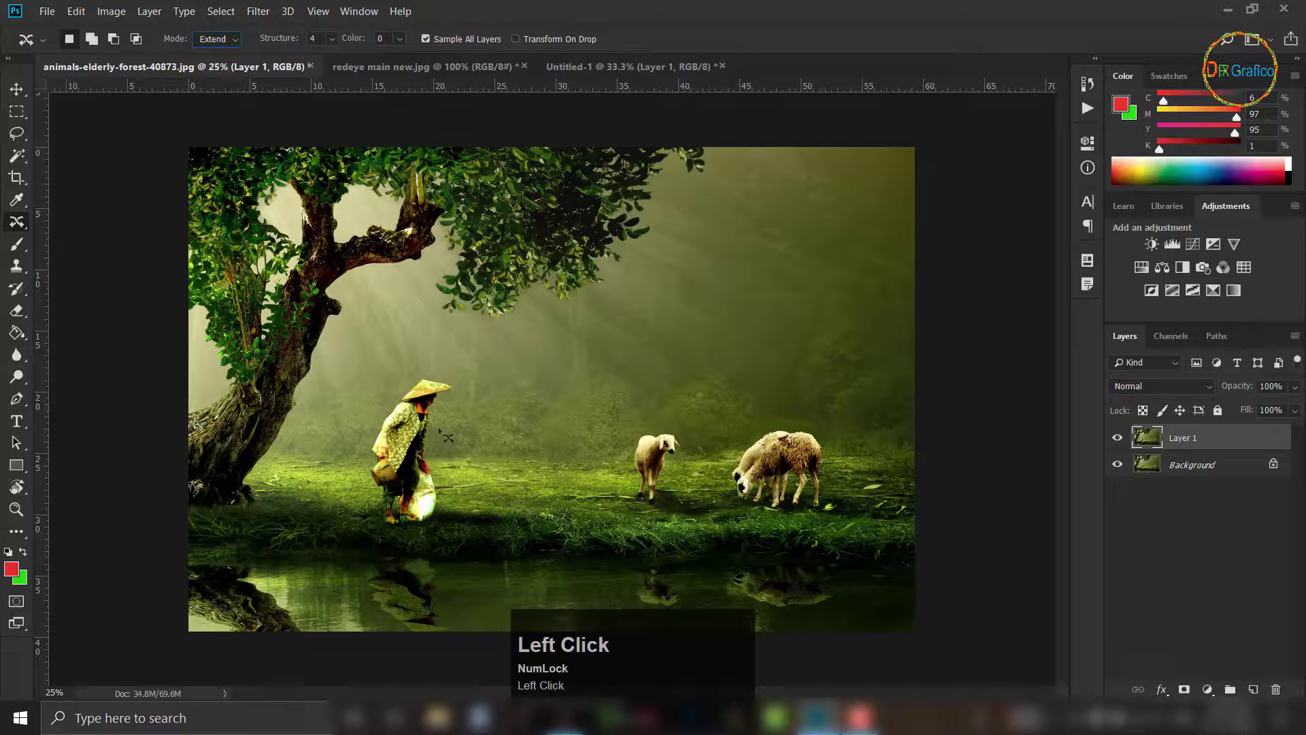
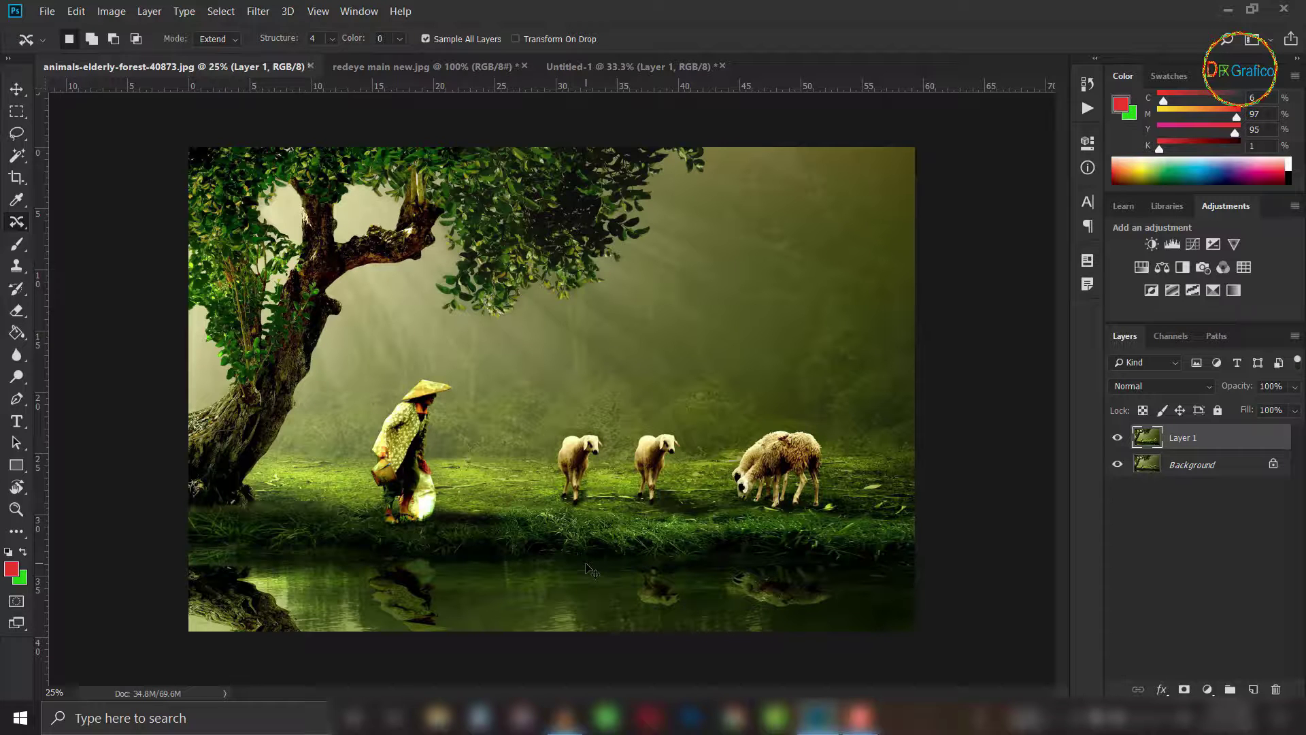
left_click(232, 177)
left_click(232, 59)
right_click(16, 227)
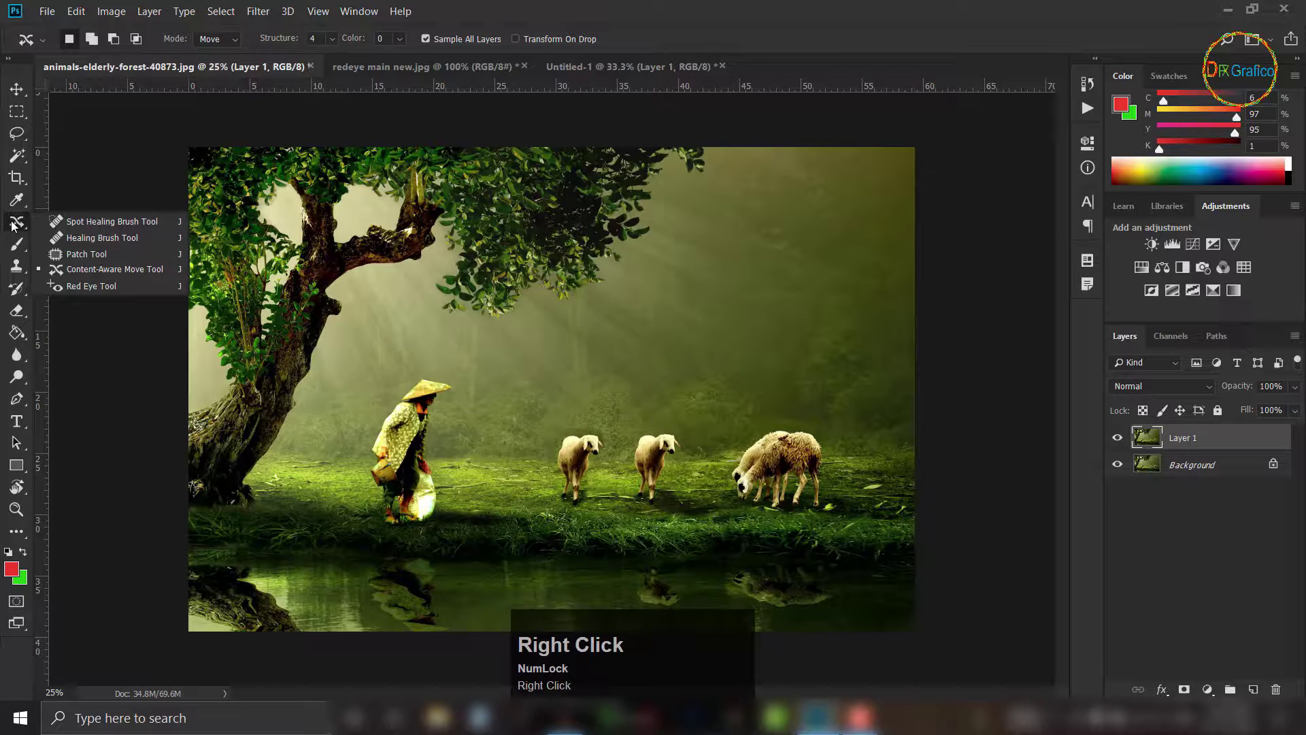